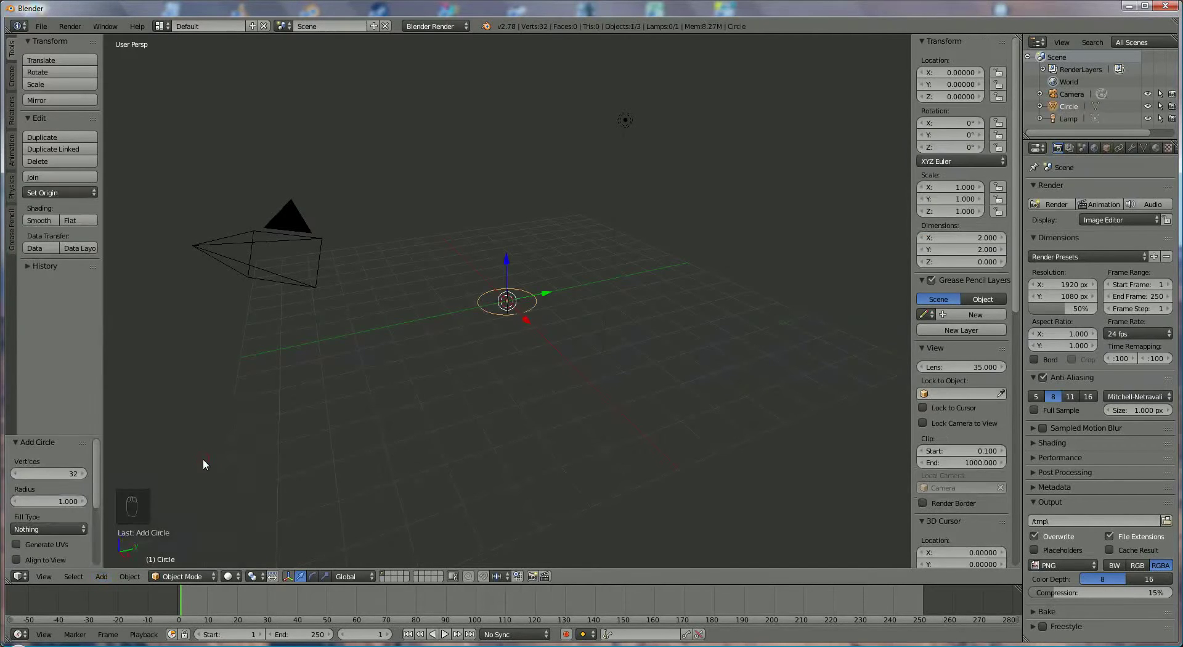
- Extrude the circle outward, up into a band, then a slightly narrower top edge
left_click_drag(430, 460, 203, 577)
left_click(203, 577)
middle_click(485, 388)
left_click_drag(509, 366, 584, 360)
key("e")
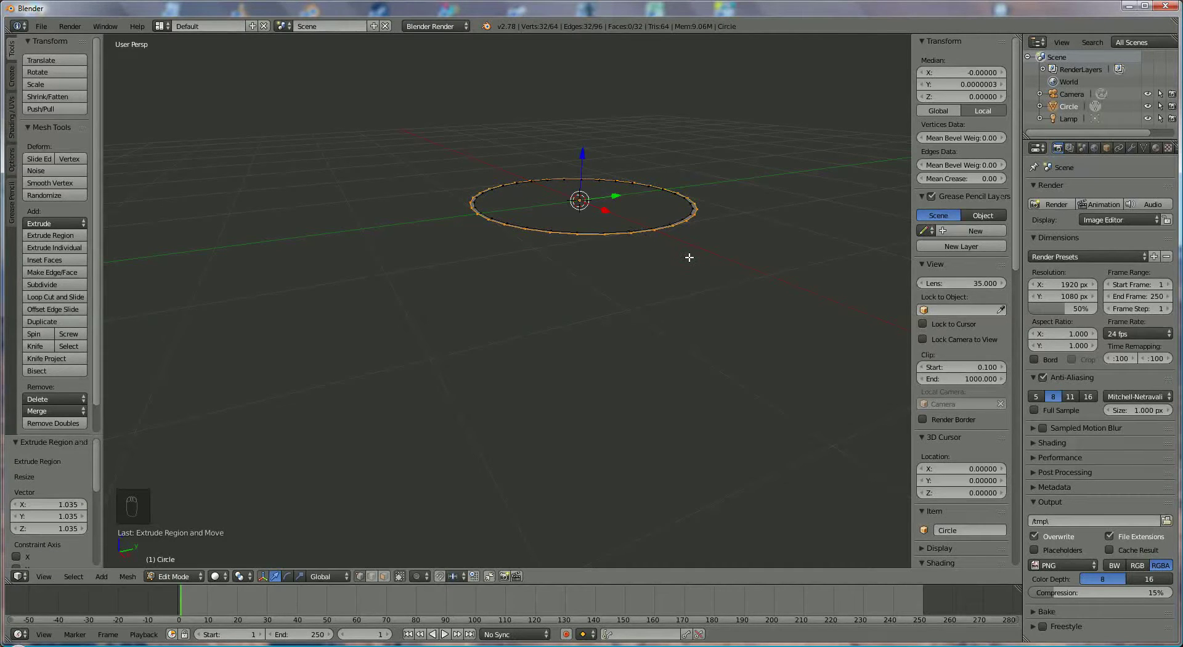
key("e")
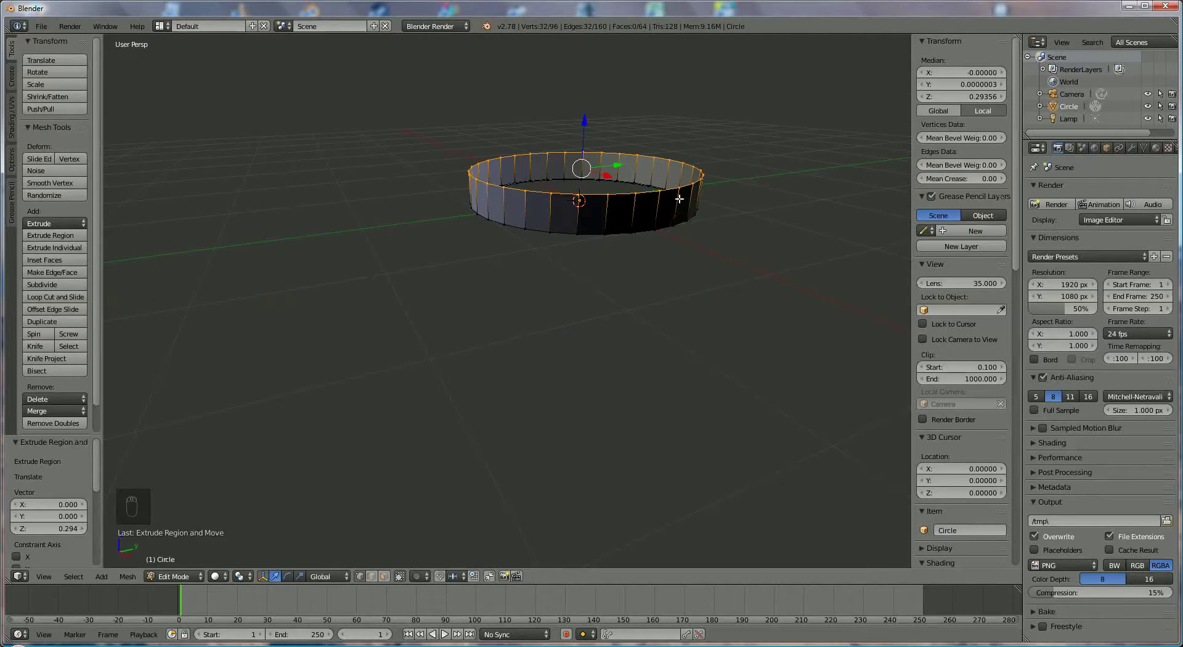
key("e")
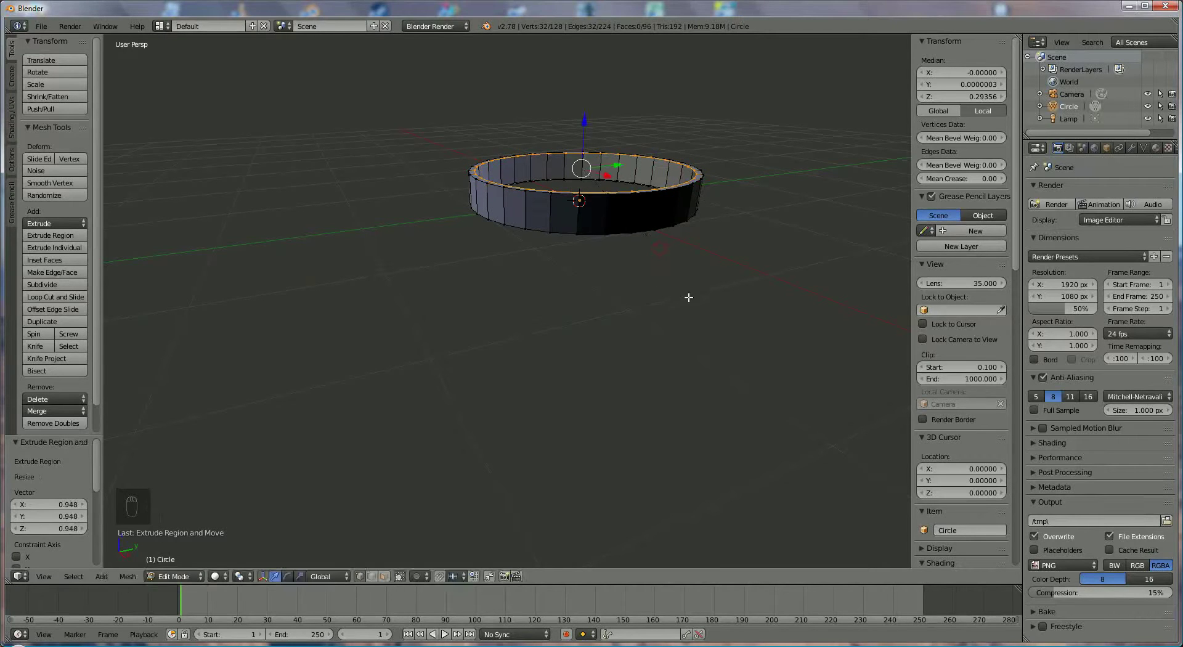
- From side view, extrude the top loop upward, shift it back, tilt it forward and shrink it
key("KP_3")
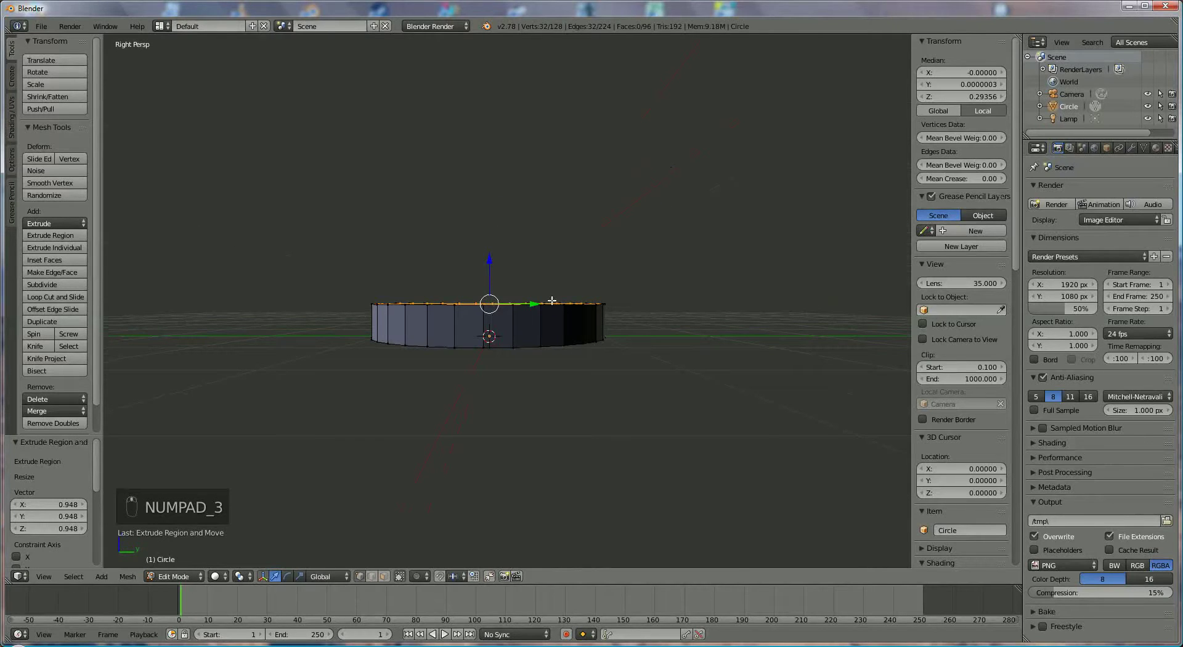
key("KP_3")
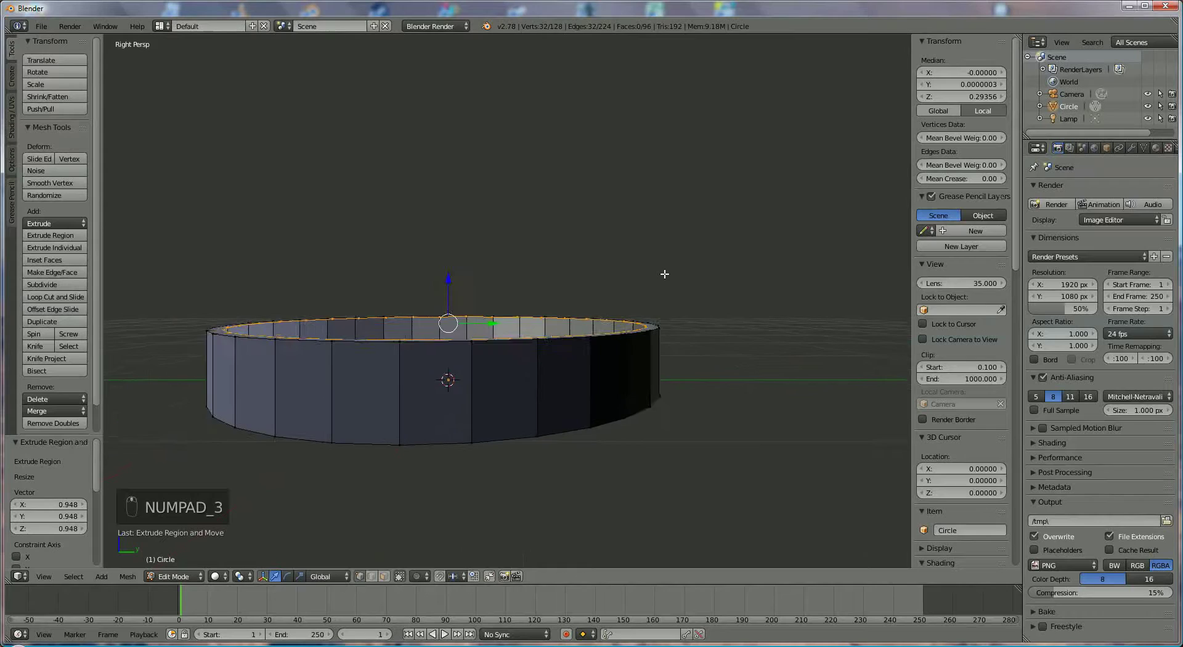
key("KP_3")
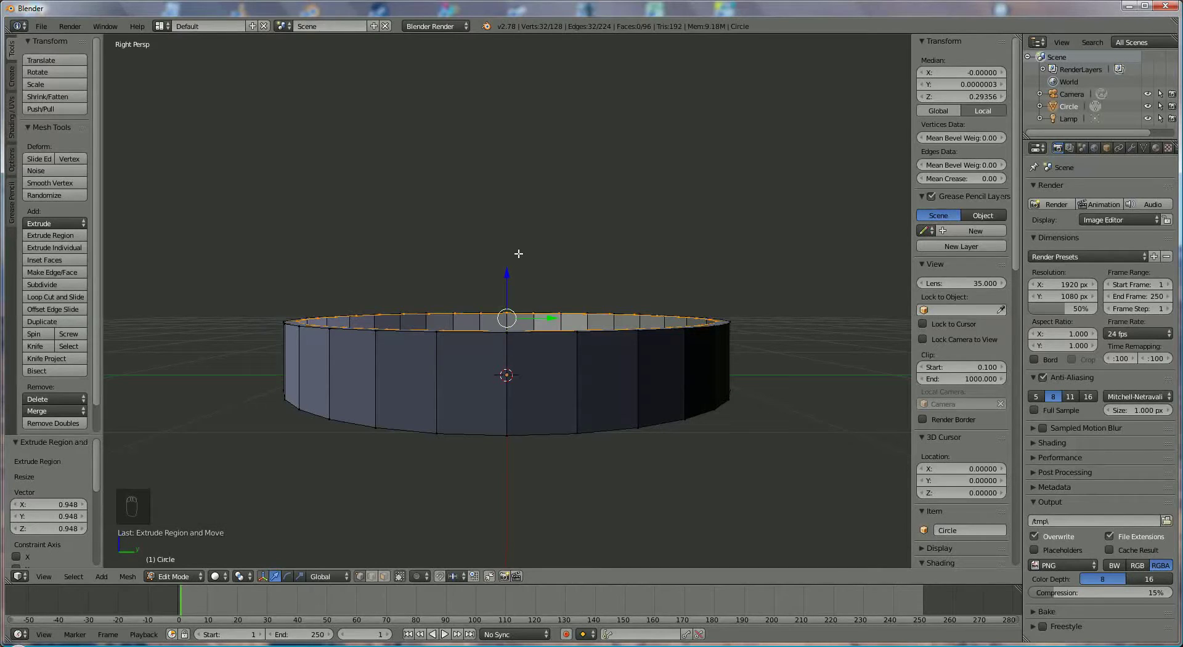
key("e")
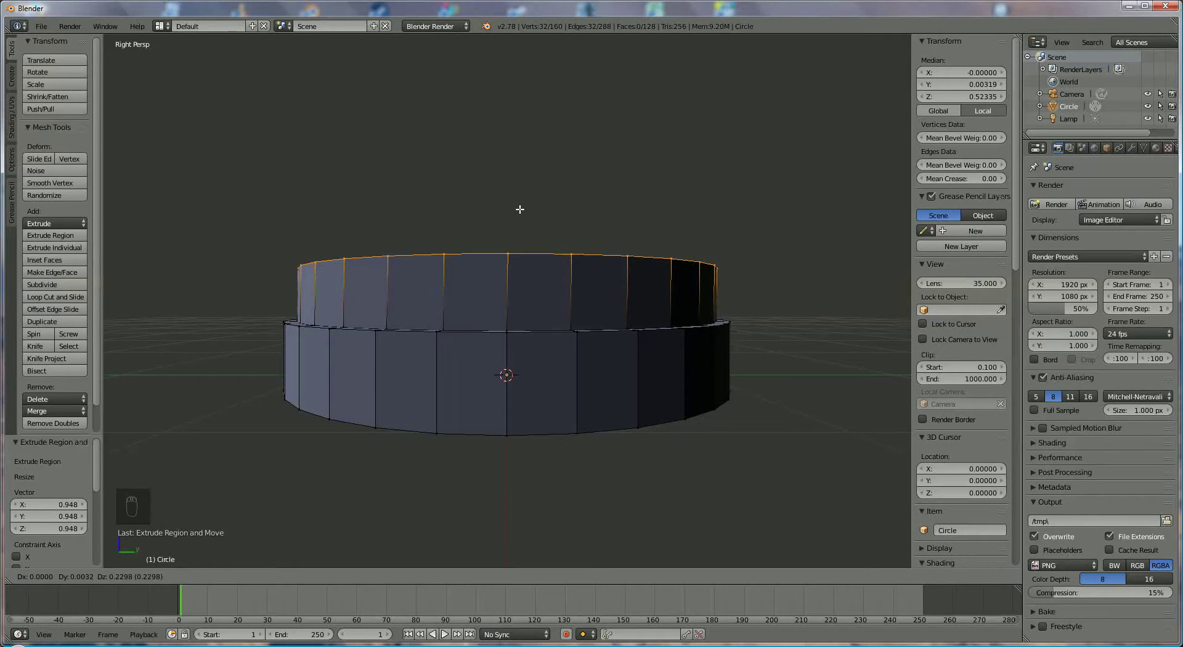
left_click_drag(519, 209, 560, 273)
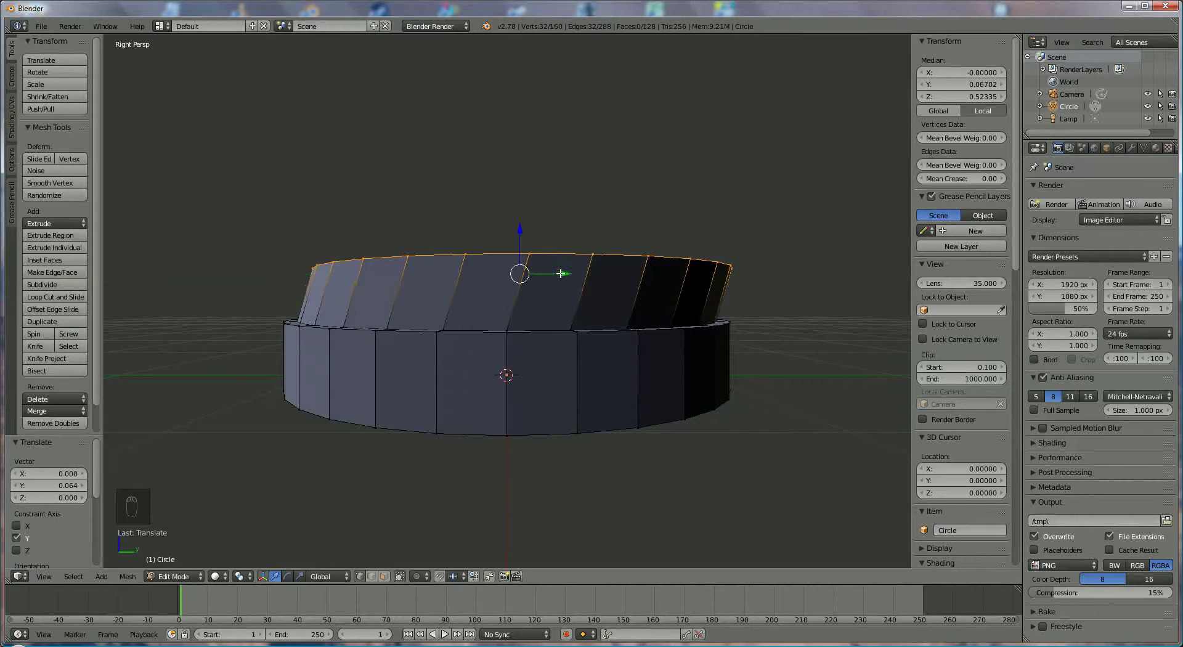
key("r")
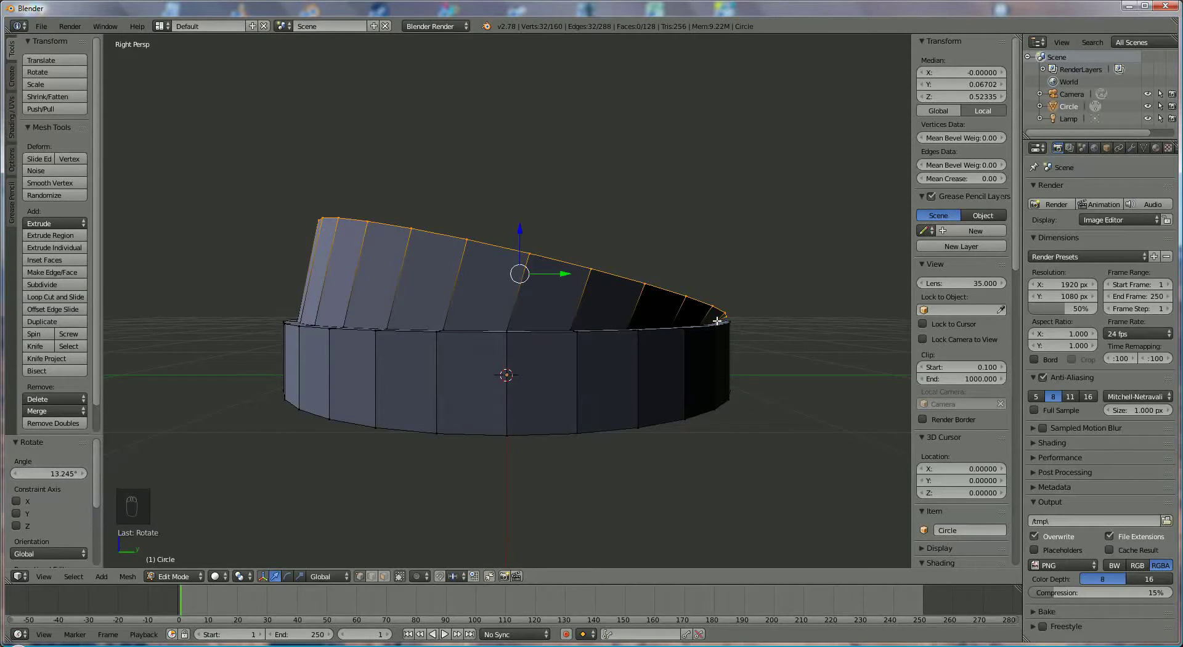
key("s")
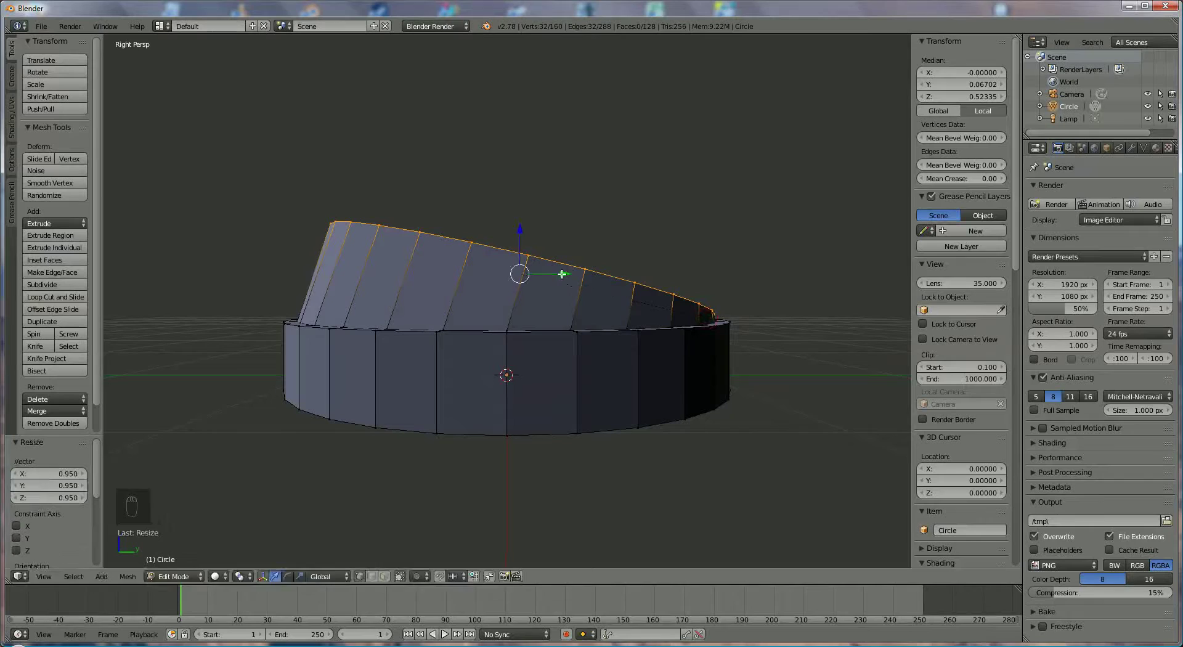
left_click_drag(566, 271, 566, 273)
key("s")
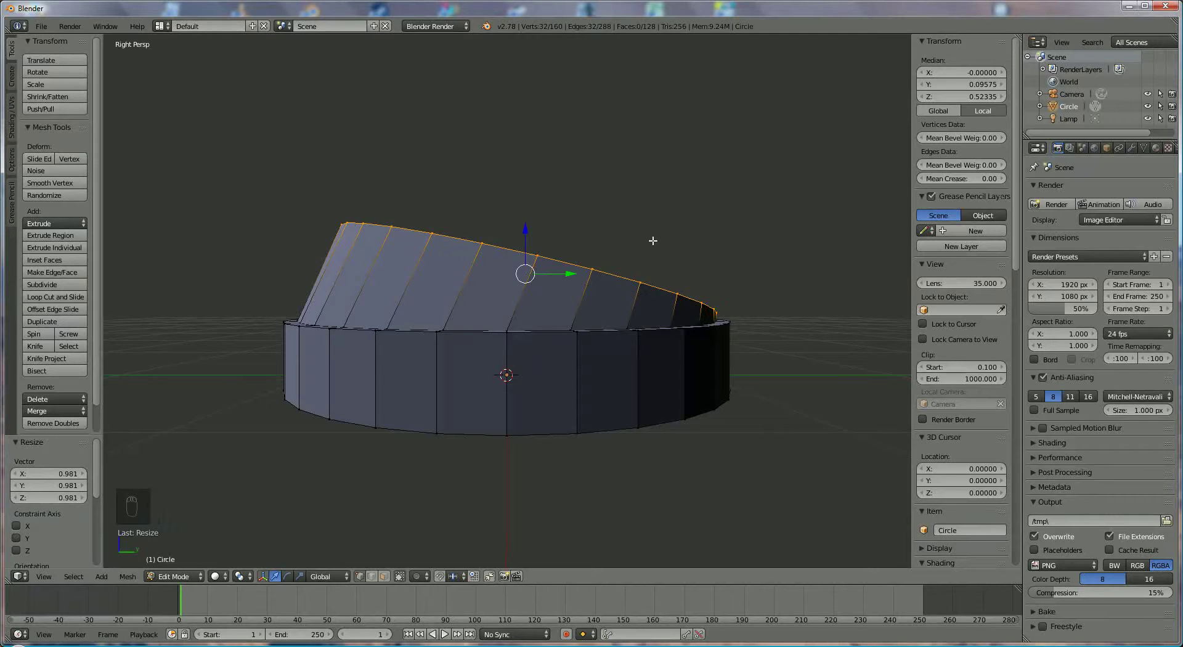
- Extrude a new cap section forward and upward, tilting and narrowing its end ring
key("e")
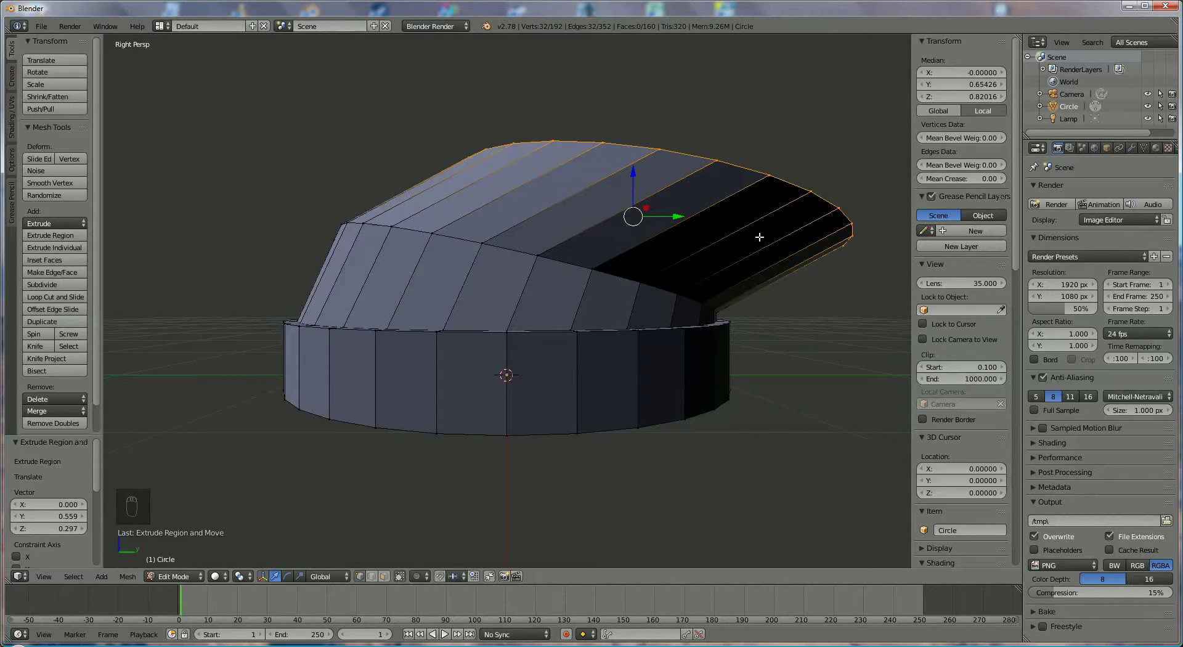
key("r")
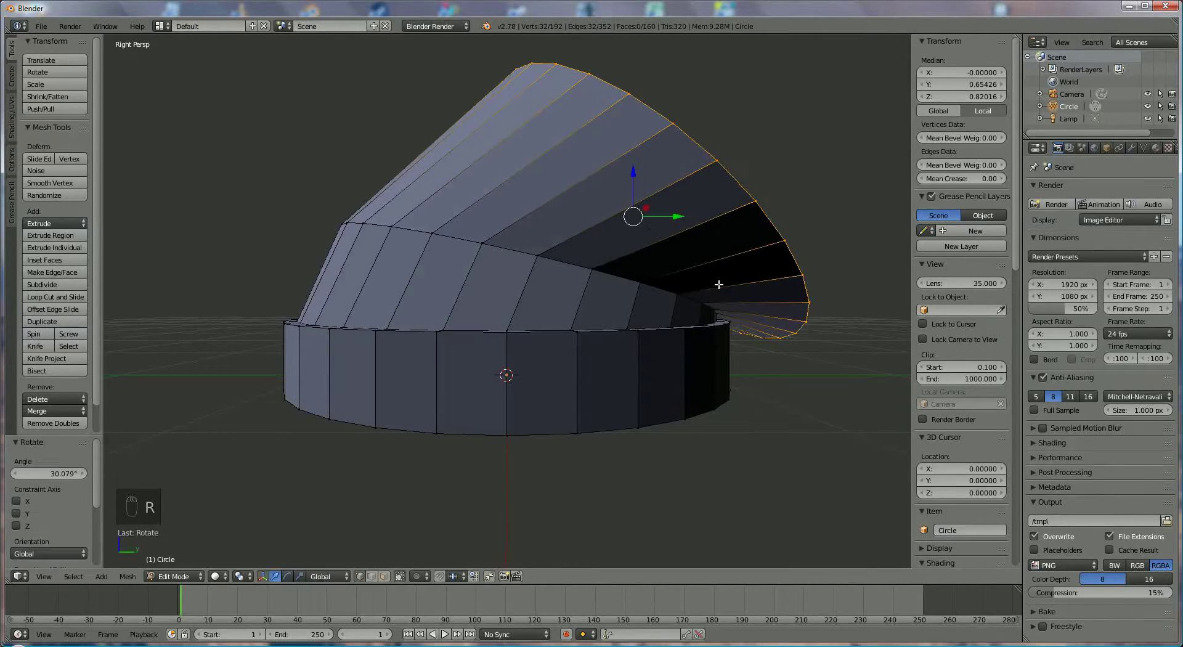
key("s")
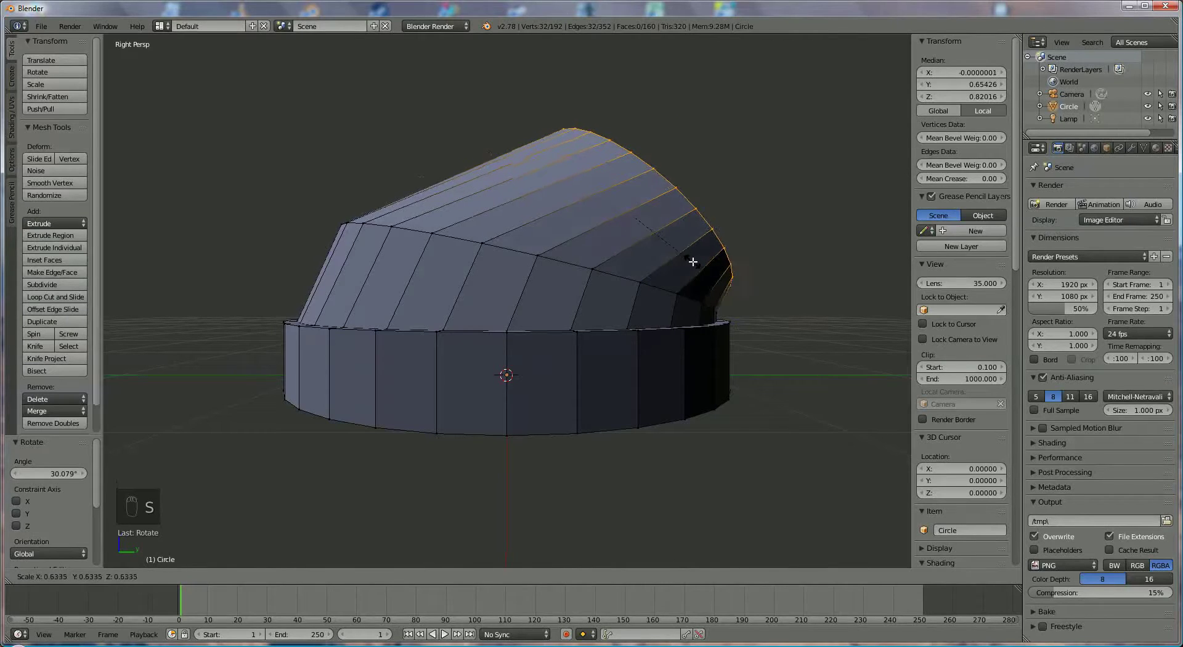
key("r")
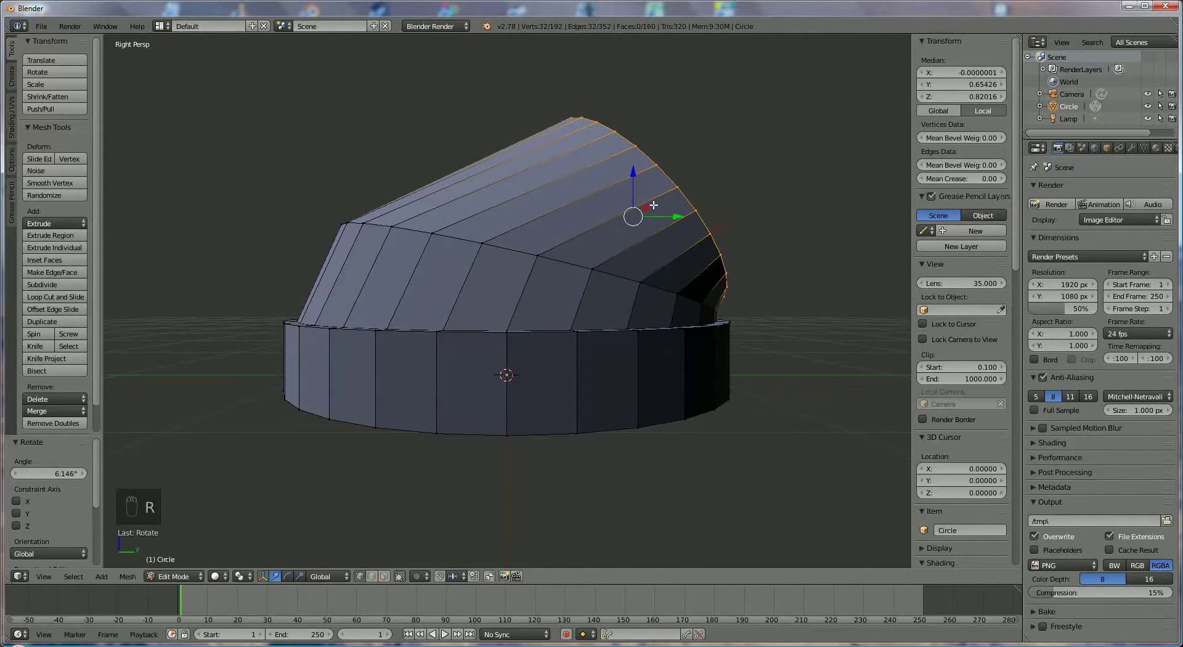
left_click(636, 172)
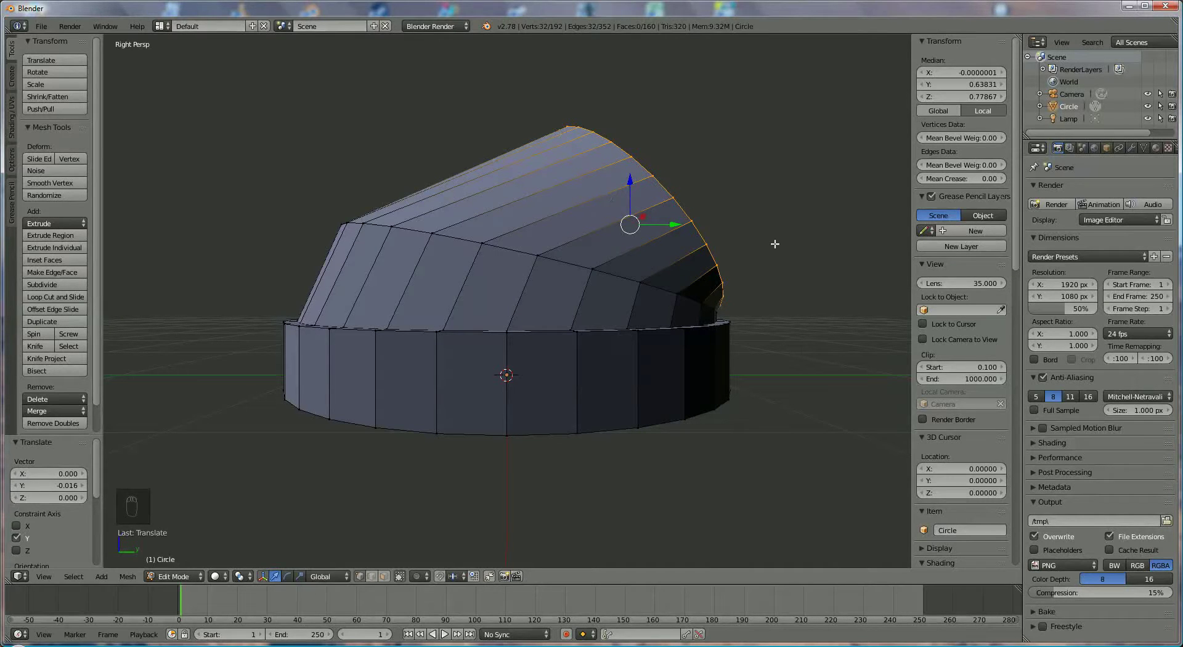
- Extrude another section, rotating and shrinking the end ring so the cap curves down and tapers
key("e")
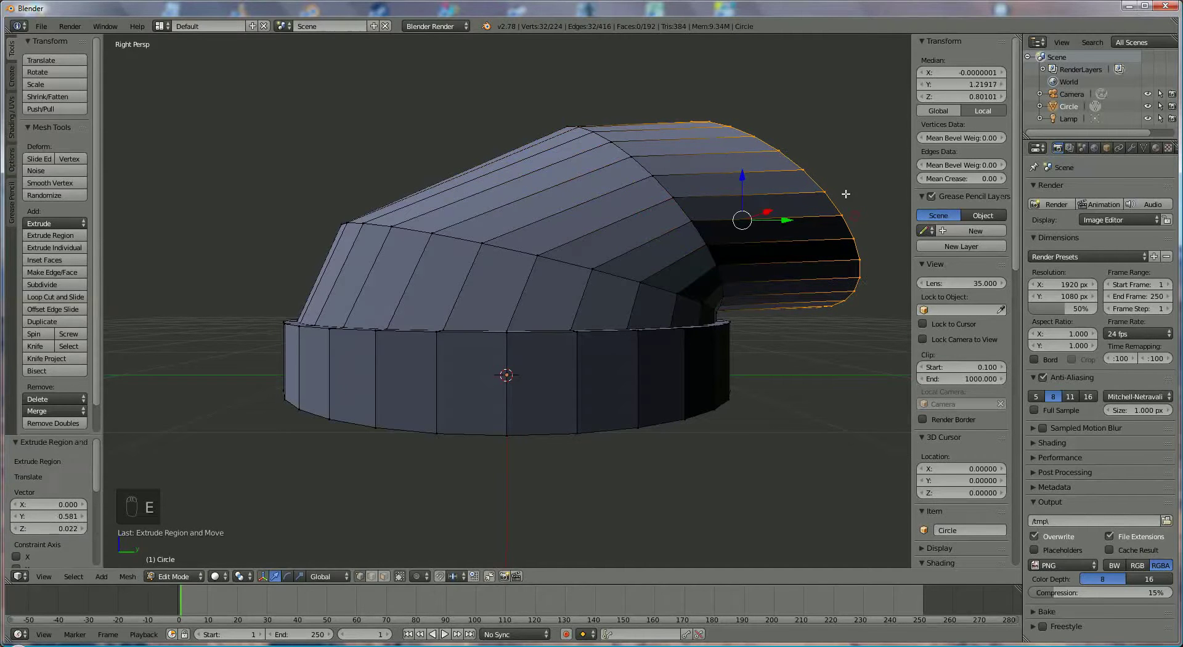
key("s")
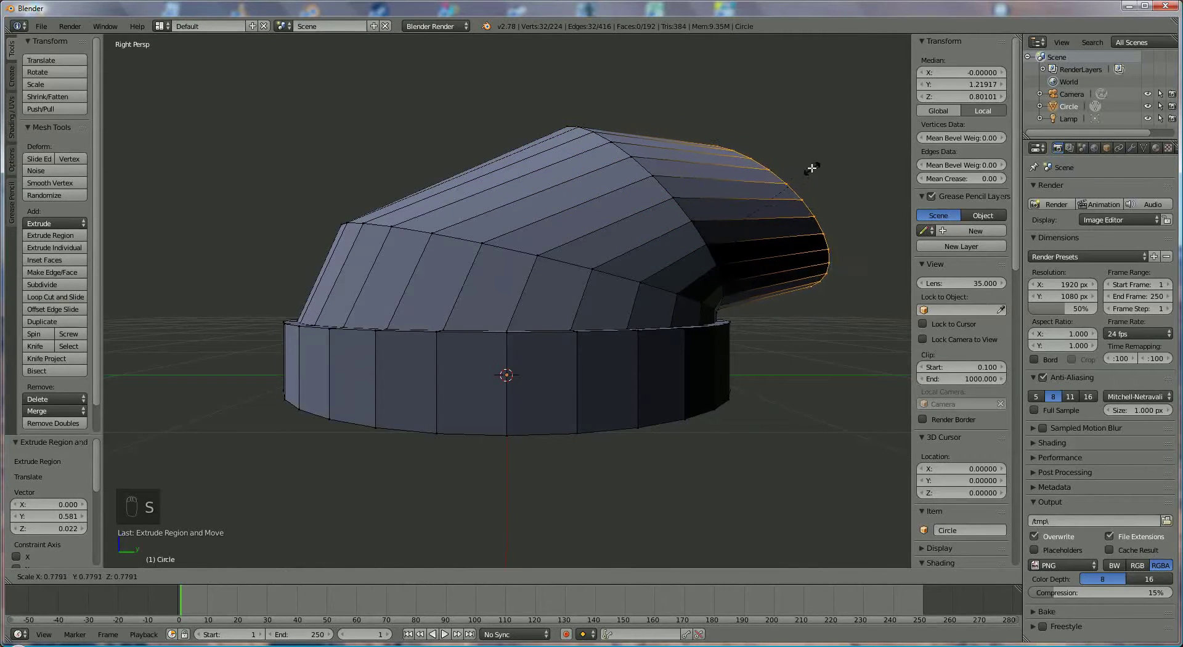
key("r")
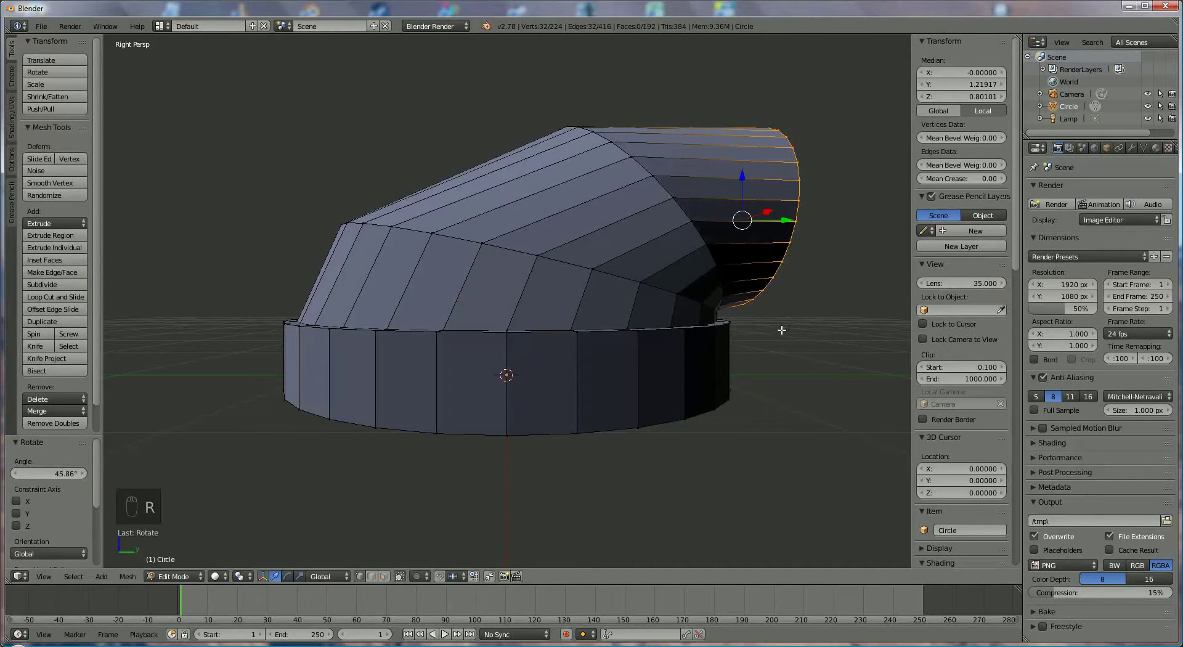
key("s")
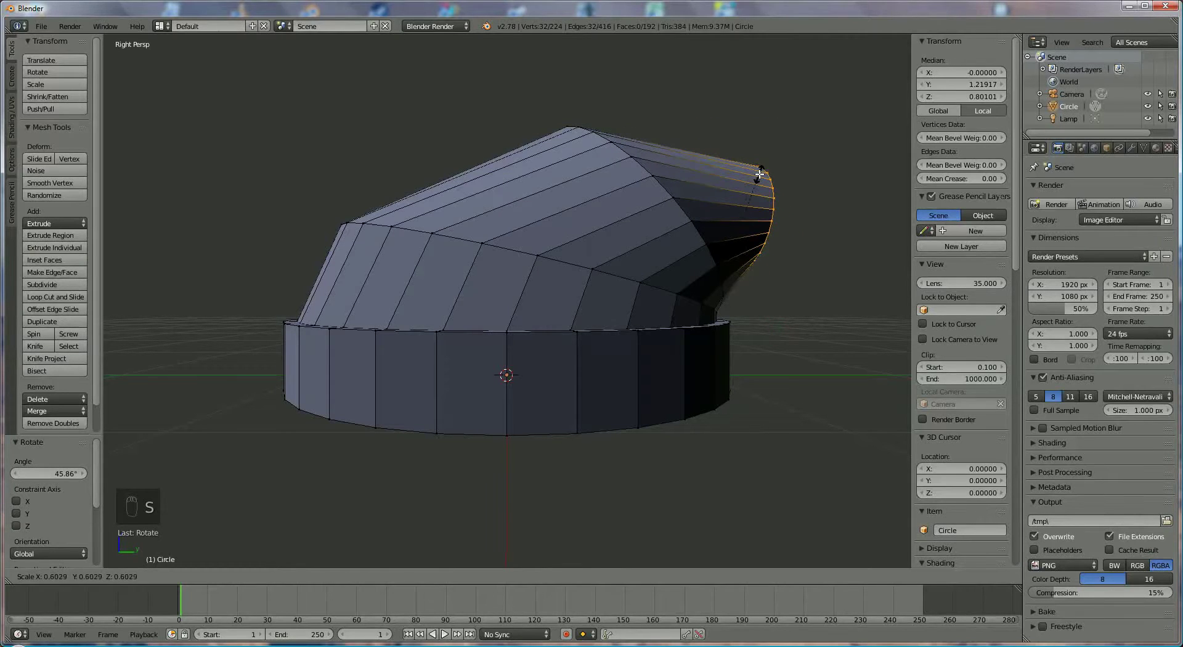
left_click_drag(745, 171, 744, 190)
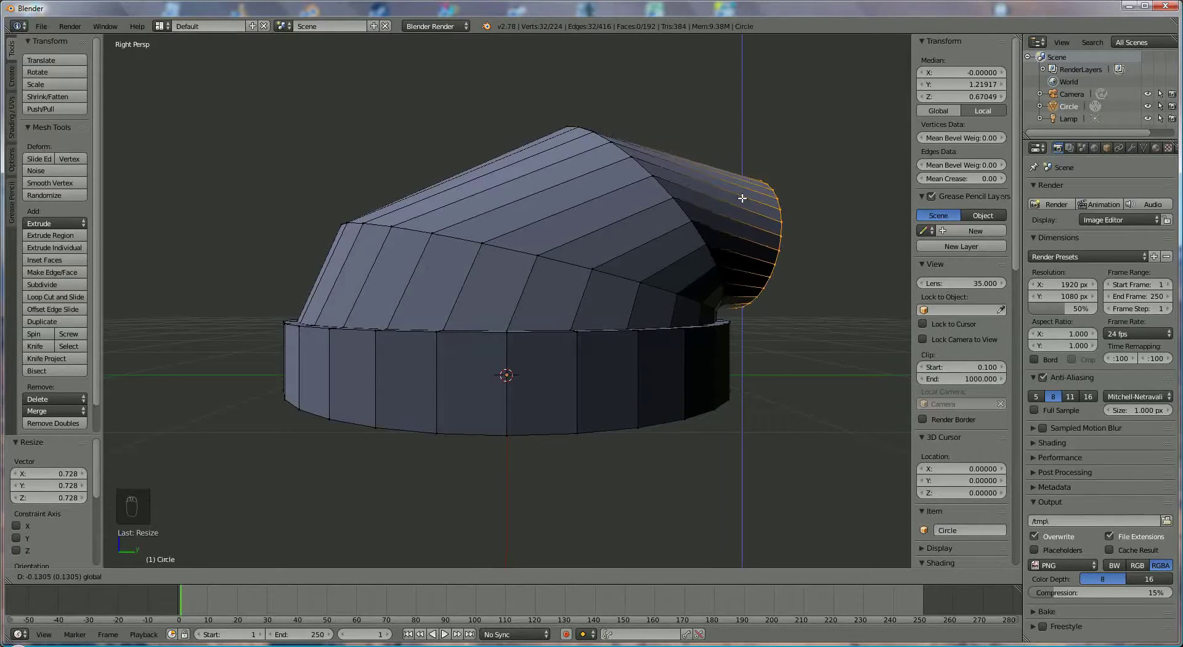
key("s")
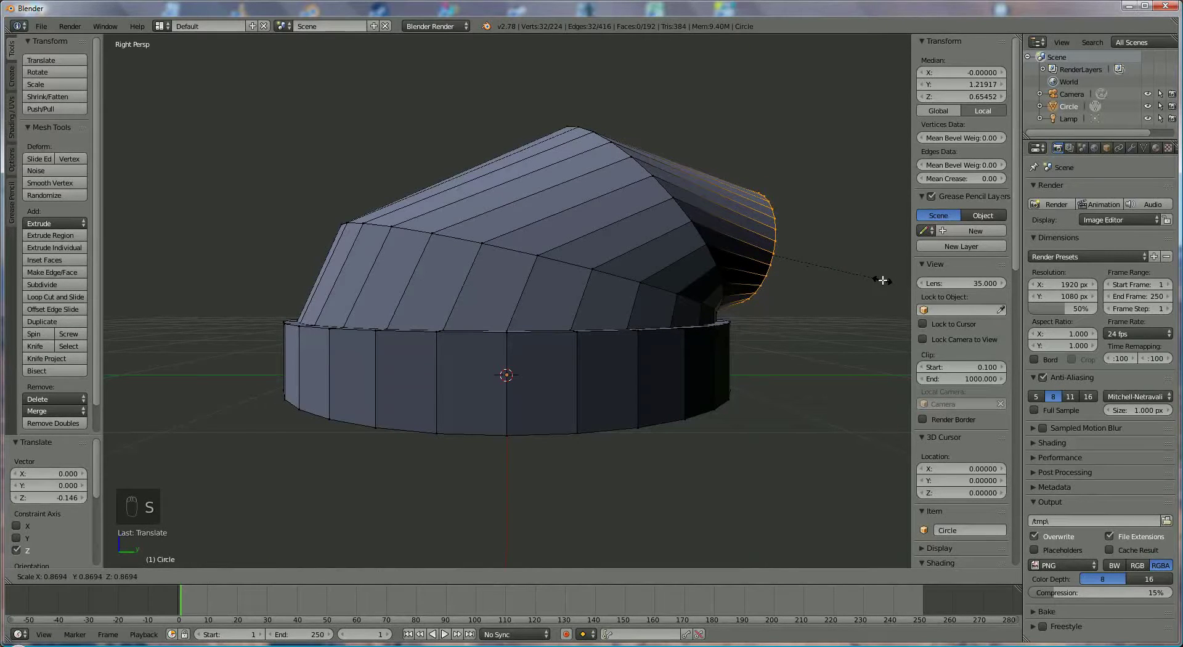
key("r")
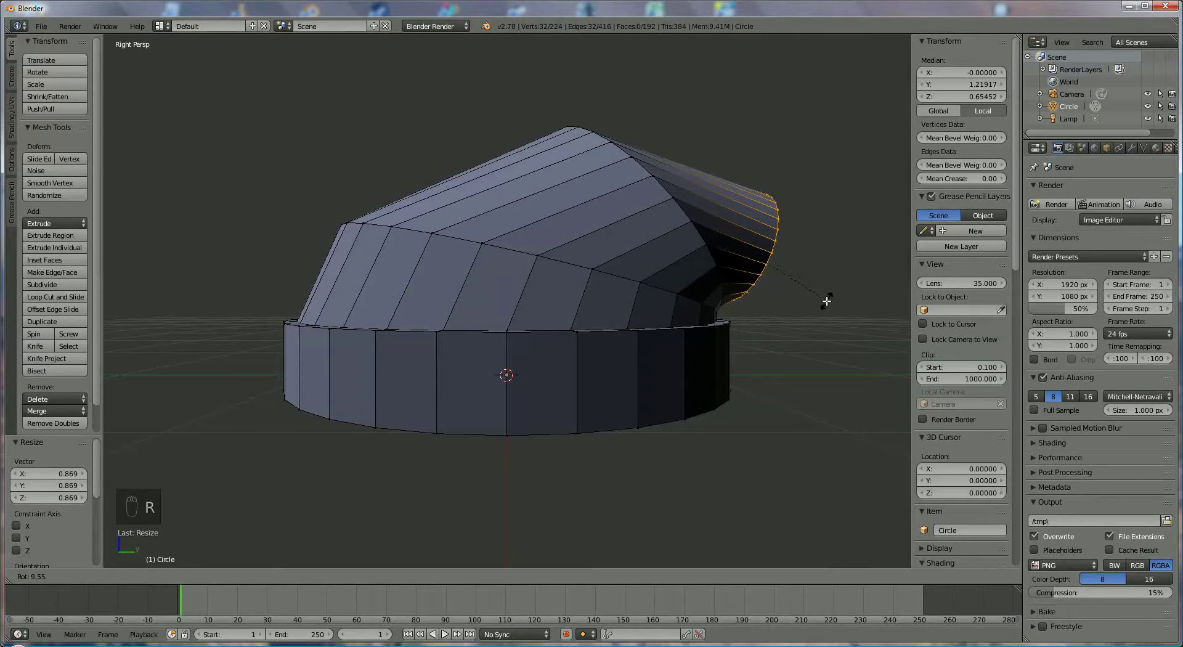
- Extrude the tip downward so it droops, narrowing and tilting its end ring
key("e")
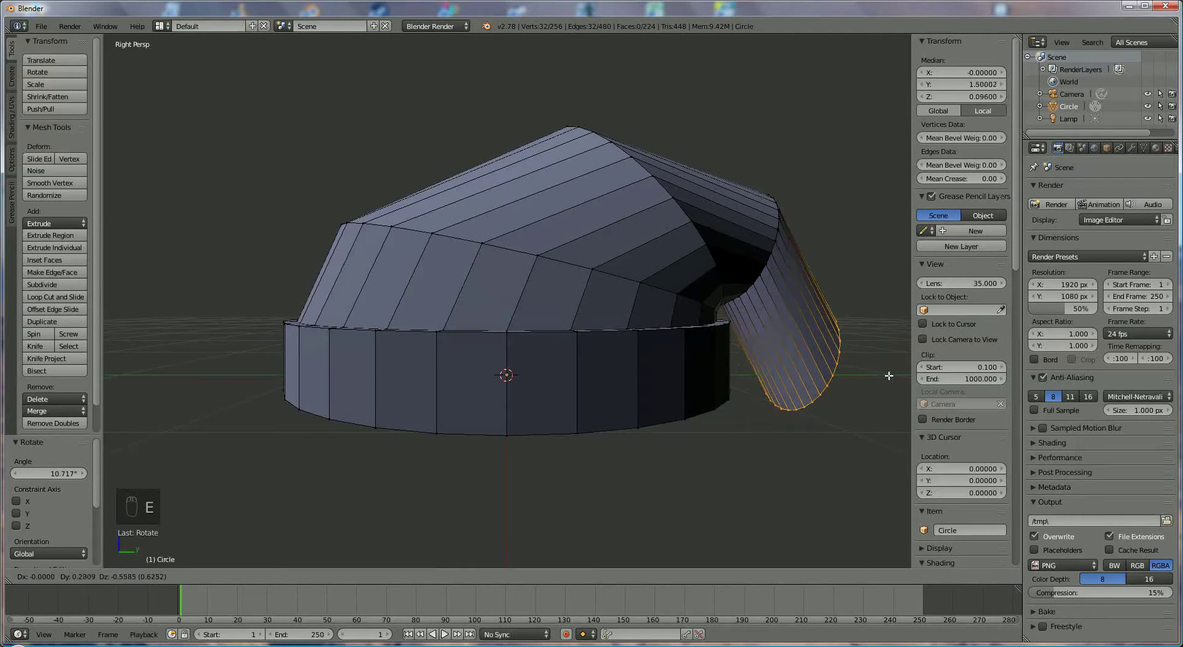
key("s")
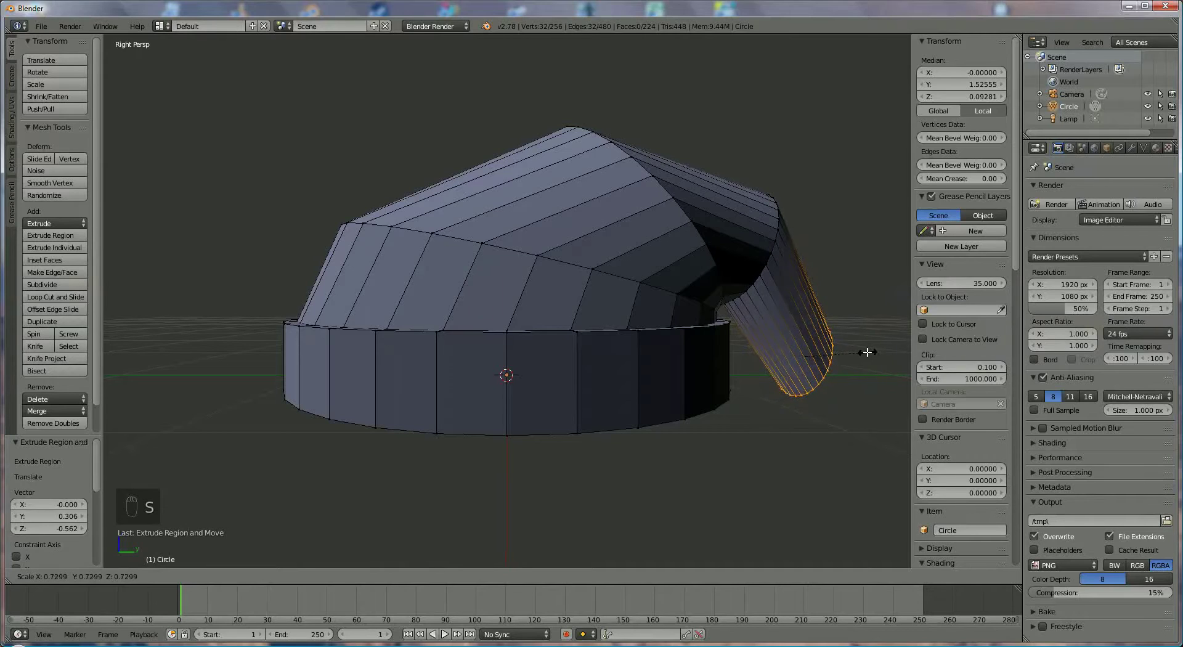
key("r")
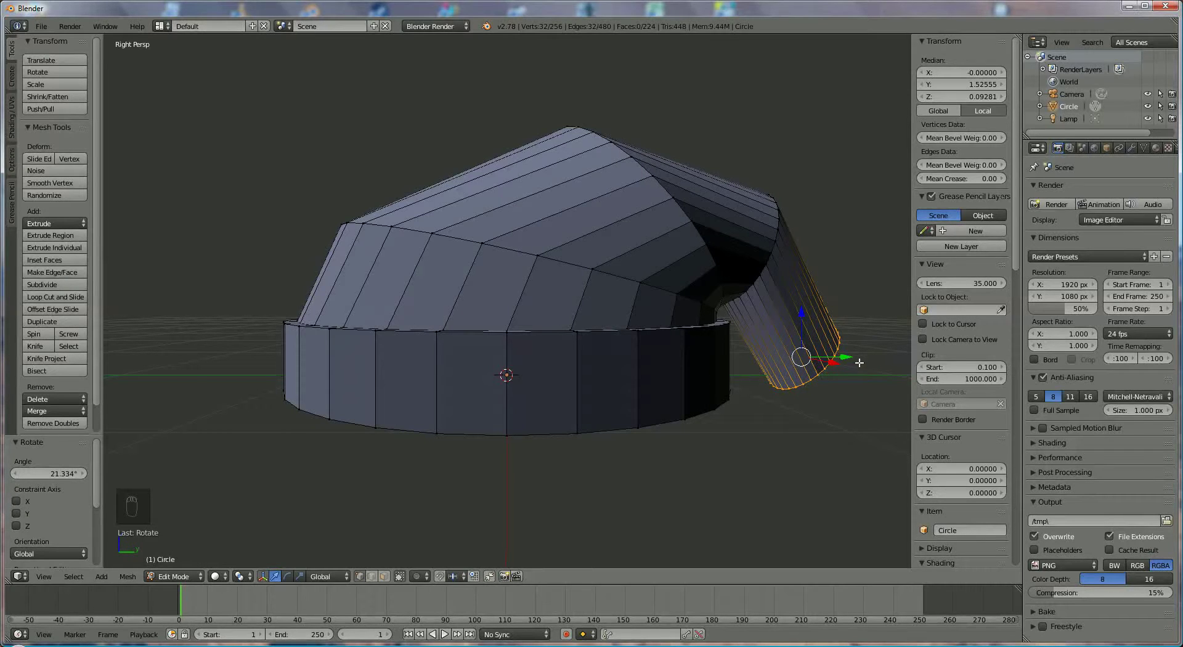
key("s")
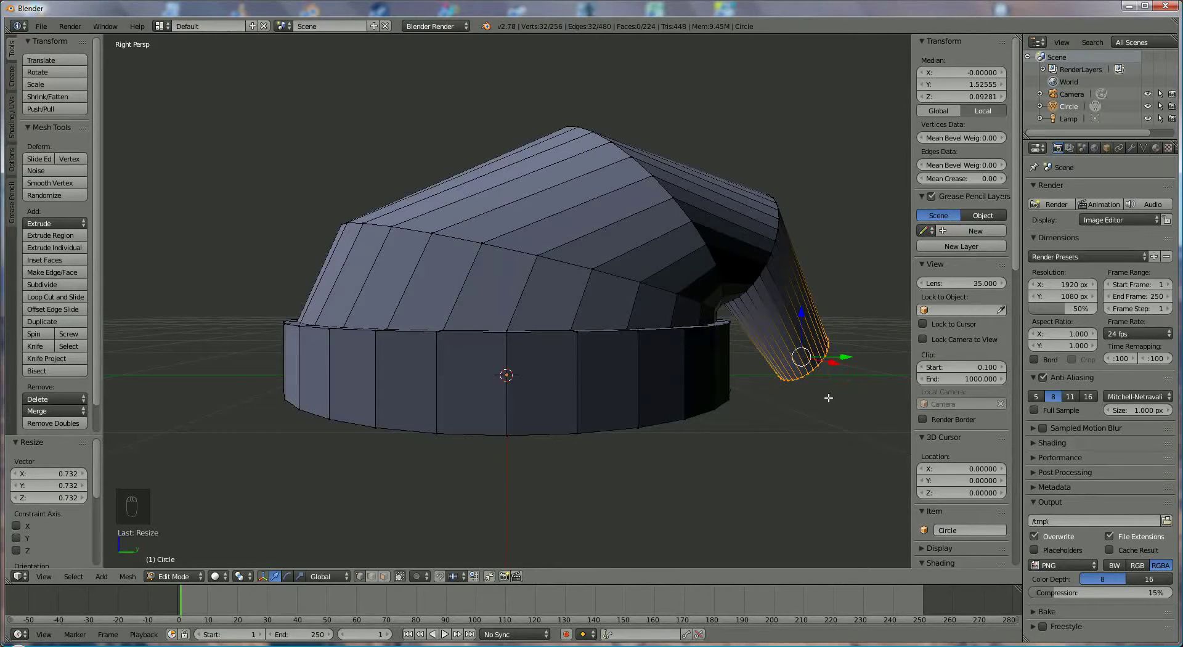
- Extend the tip with one more segment tapered to a narrow, slightly tilted point
key("e")
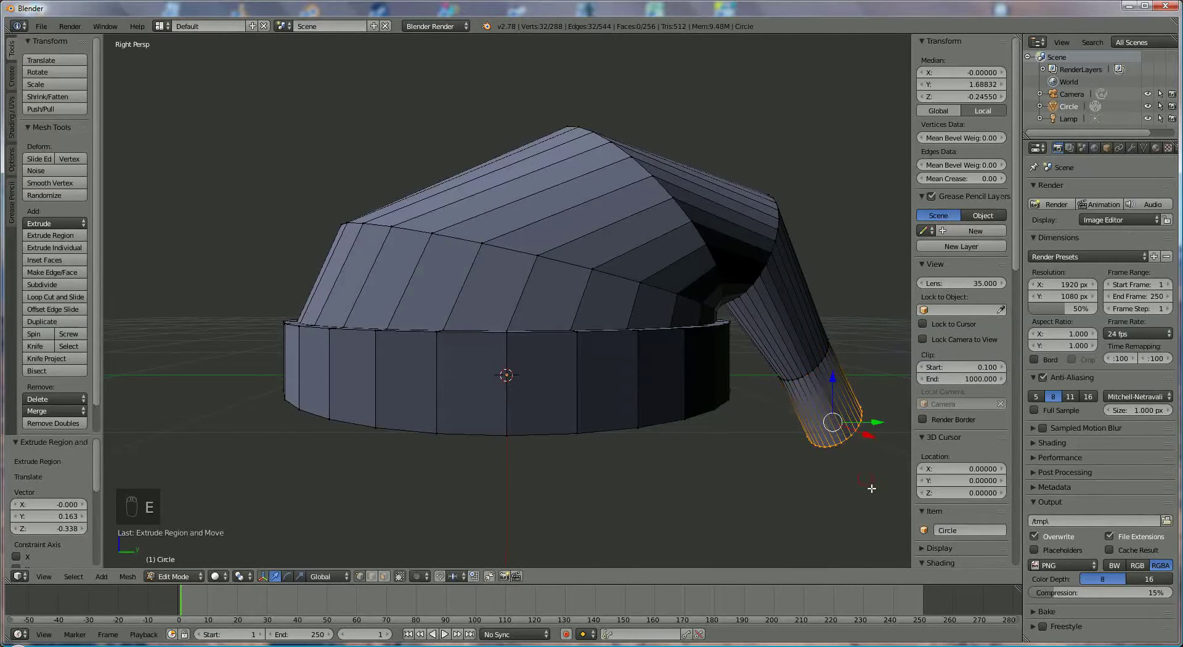
key("s")
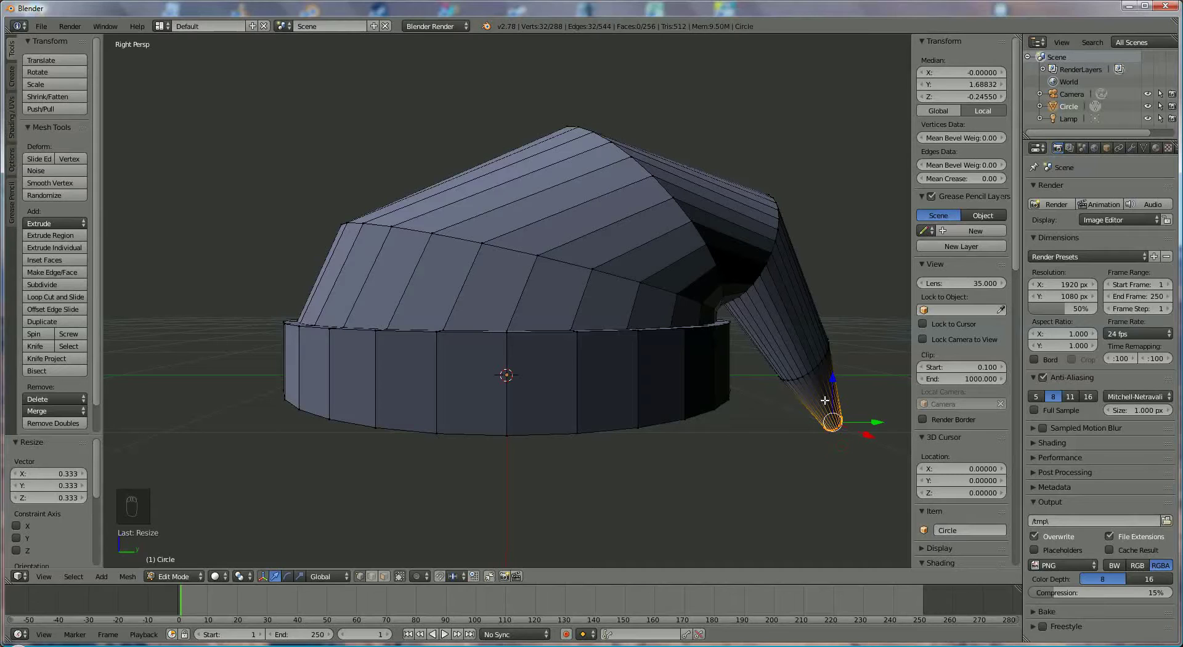
key("r")
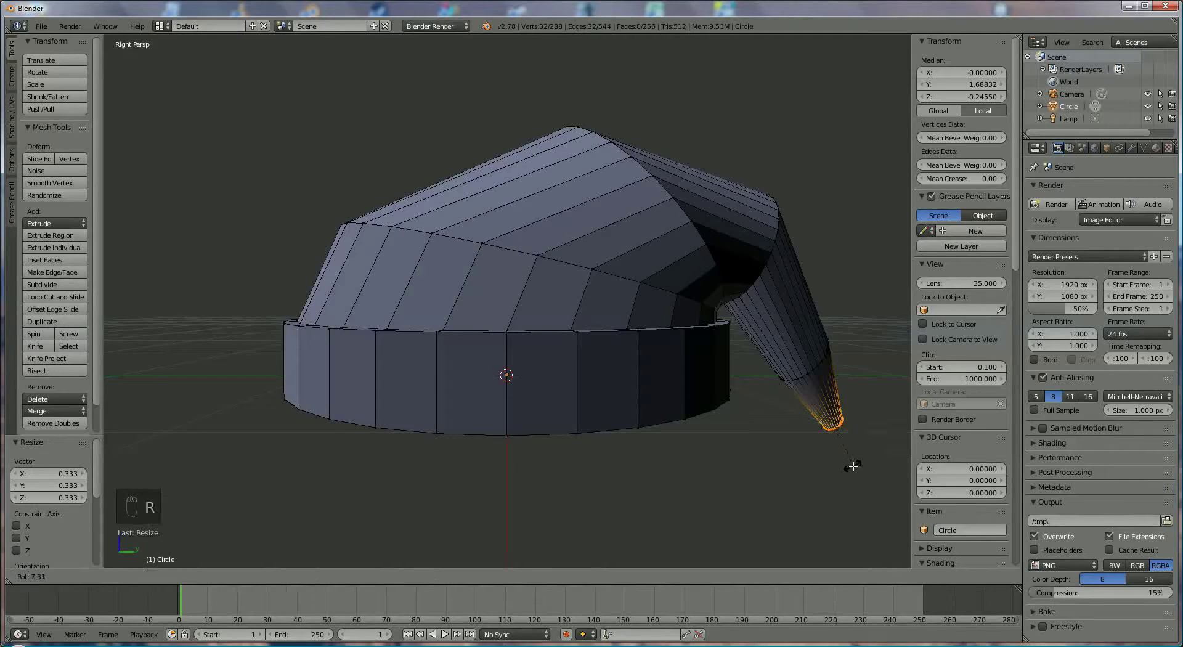
key("s")
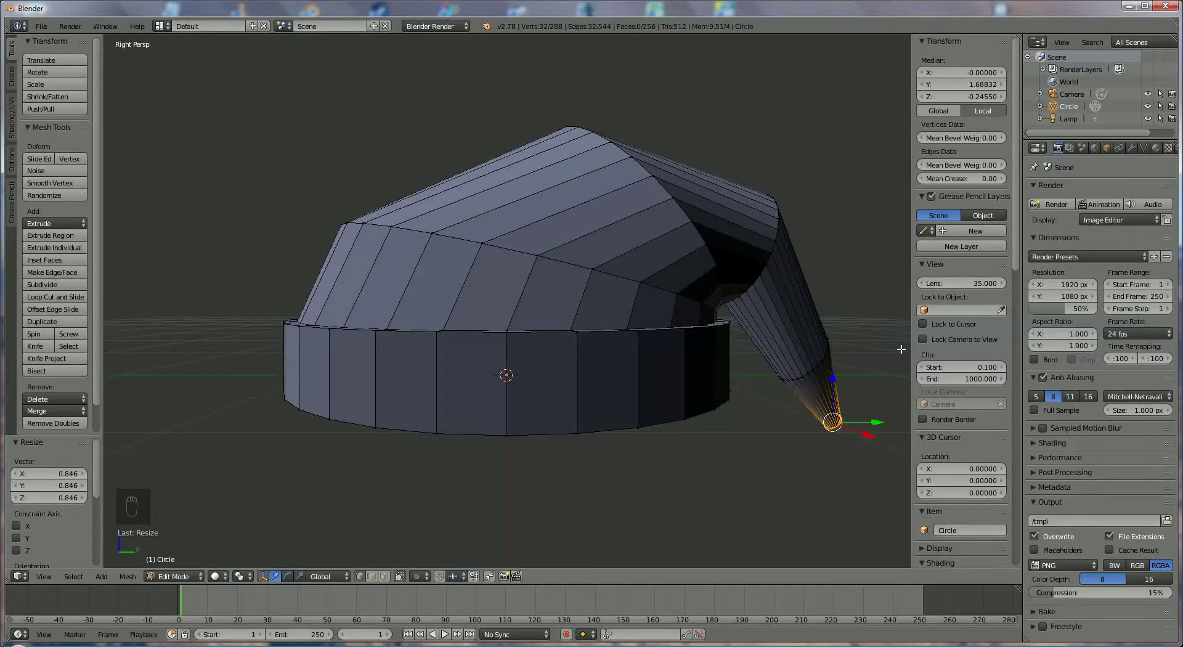
- Select the brim ring faces from underneath and separate them into their own object with P
left_click(317, 534)
left_click_drag(351, 568, 388, 579)
left_click_drag(540, 393, 439, 371)
left_click_drag(439, 371, 470, 412)
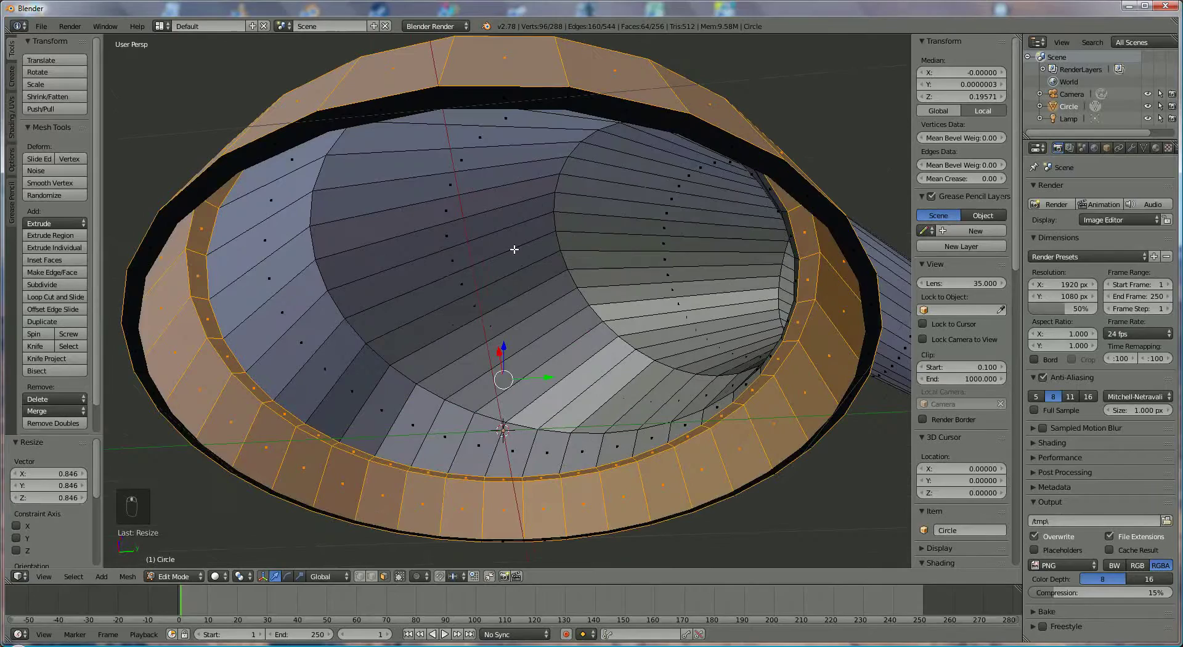
left_click_drag(517, 247, 514, 216)
left_click_drag(514, 215, 581, 107)
left_click_drag(568, 107, 715, 294)
key("p")
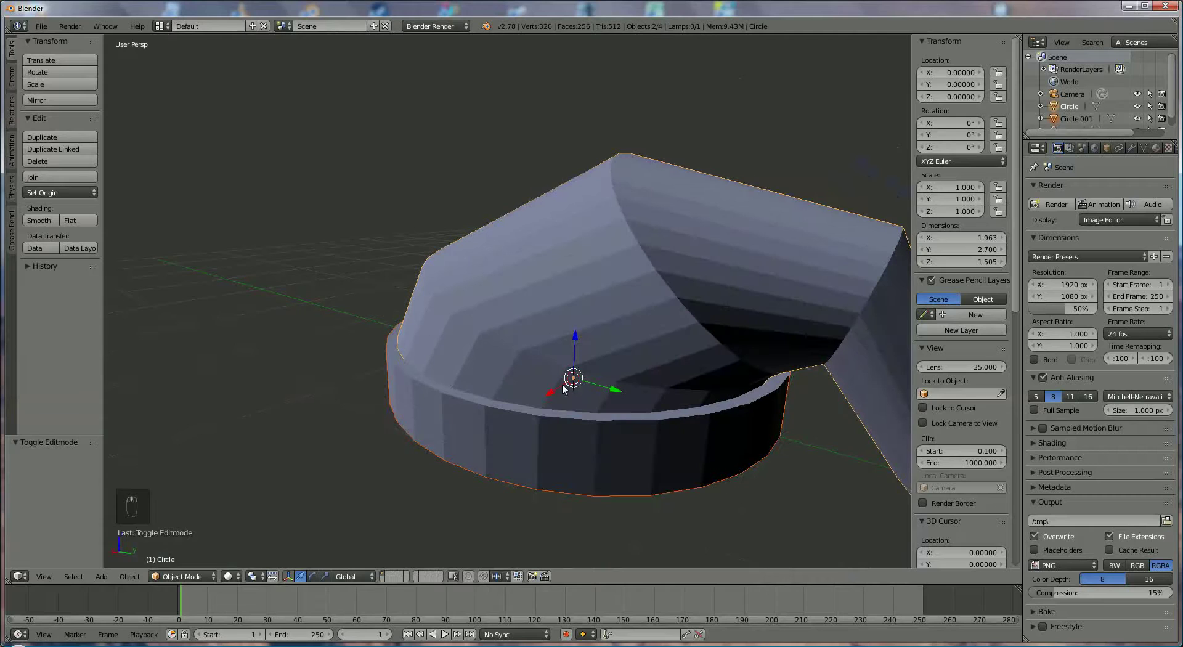
- Select the cap object and bring up its Material settings
right_click(548, 302)
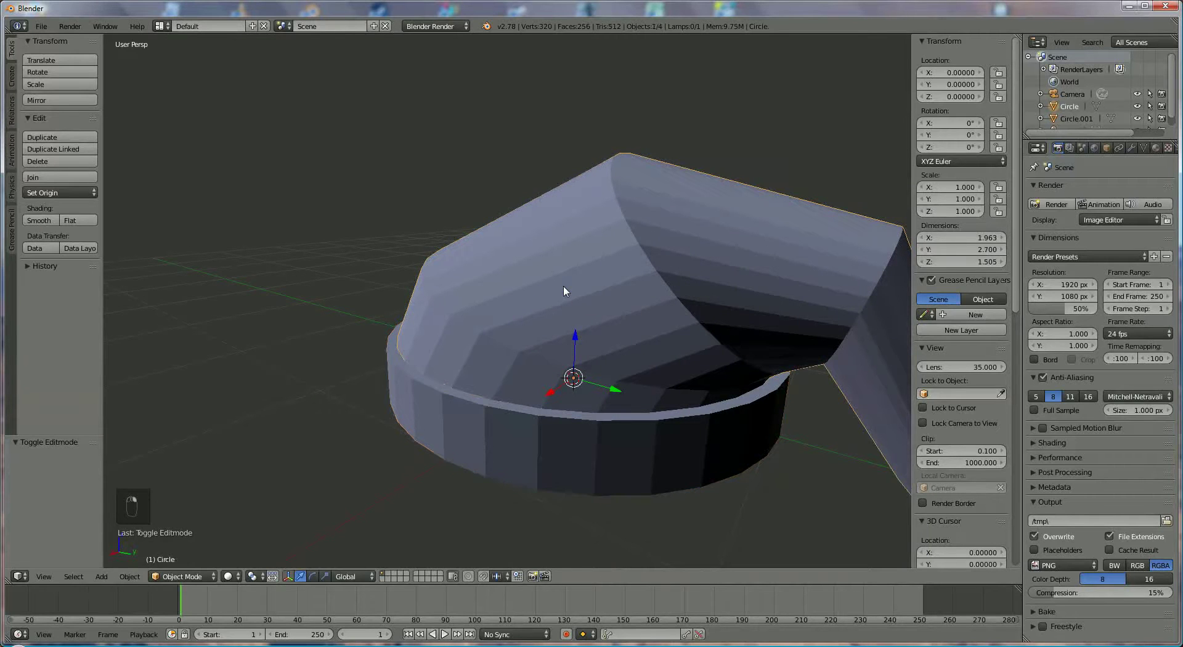
left_click_drag(617, 433, 631, 269)
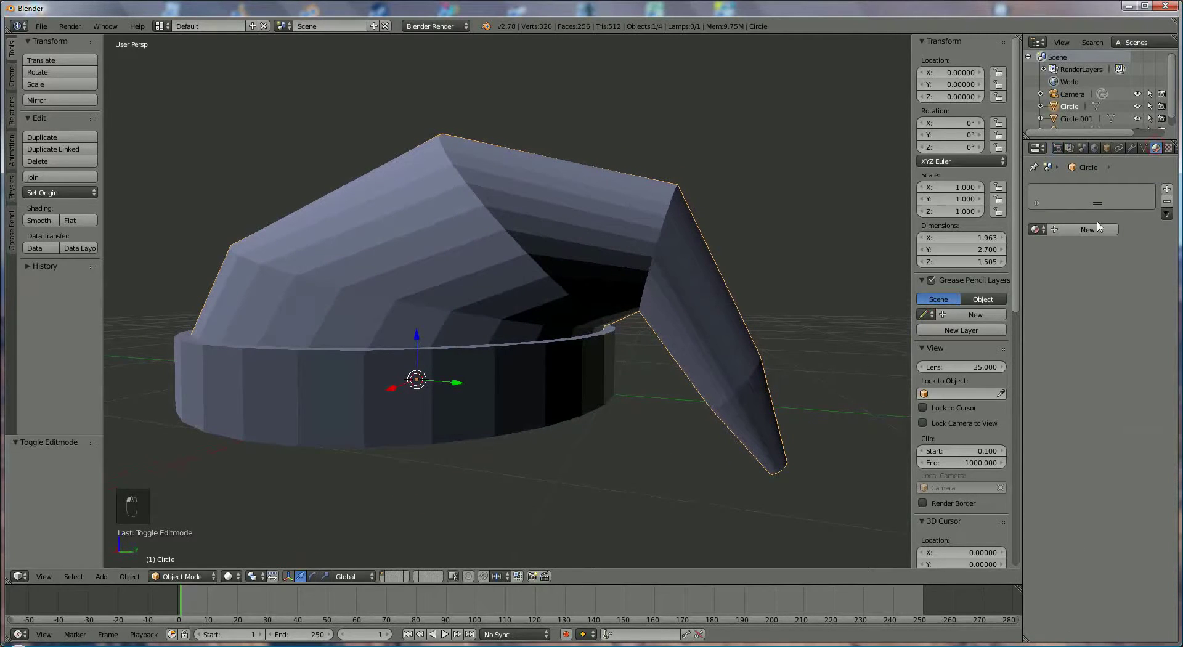
left_click_drag(1085, 240, 1059, 231)
left_click_drag(1059, 231, 1072, 383)
left_click_drag(1071, 384, 1030, 302)
left_click_drag(1030, 302, 1084, 396)
- Add a new material to the cap and set its diffuse colour to red
left_click(1068, 448)
middle_click(1068, 448)
left_click_drag(1068, 448, 1004, 454)
left_click(1172, 189)
middle_click(1174, 191)
left_click_drag(1177, 195, 1041, 619)
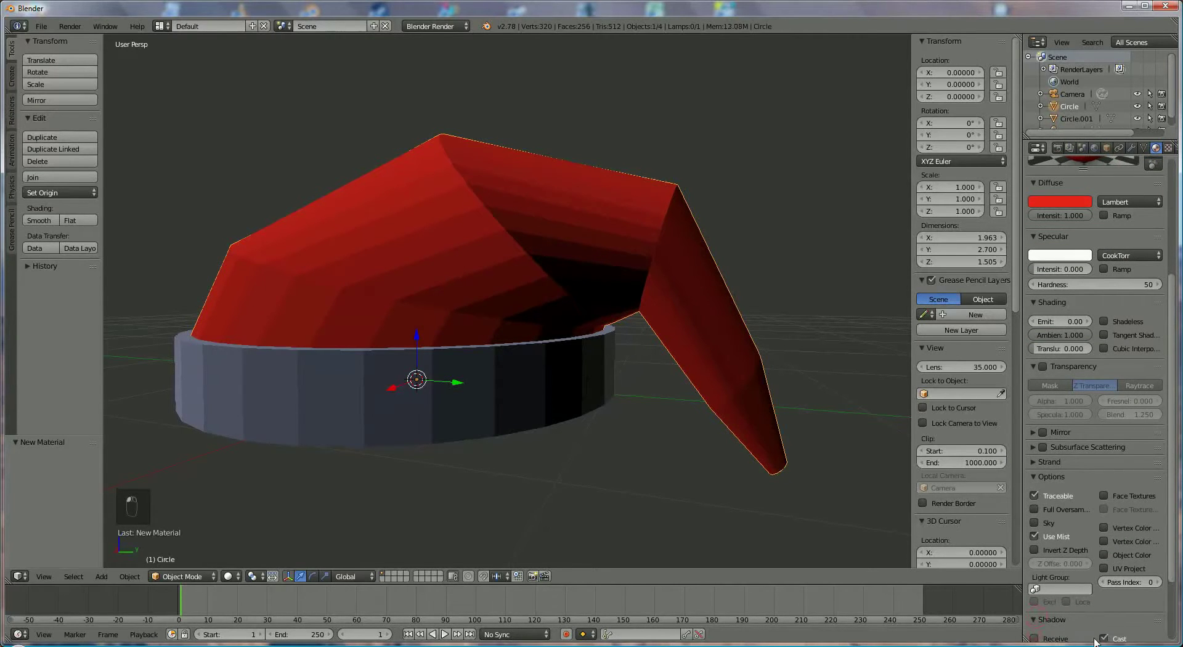
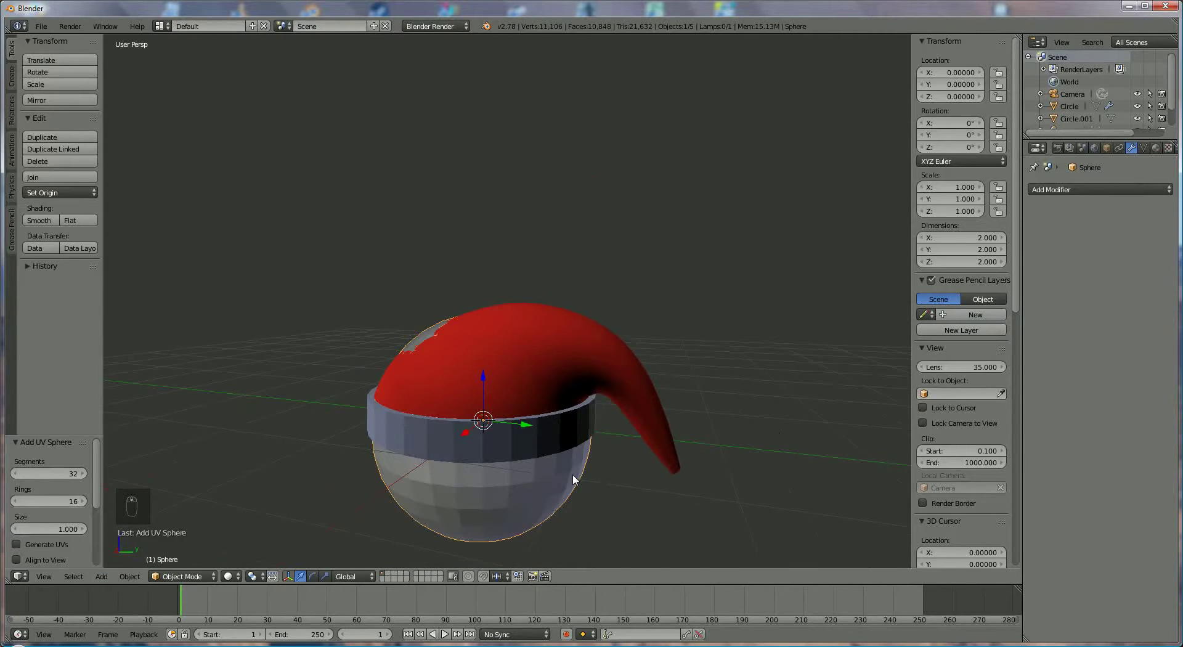
- Shrink the new sphere and move it out and down toward the cap's tip
key("s")
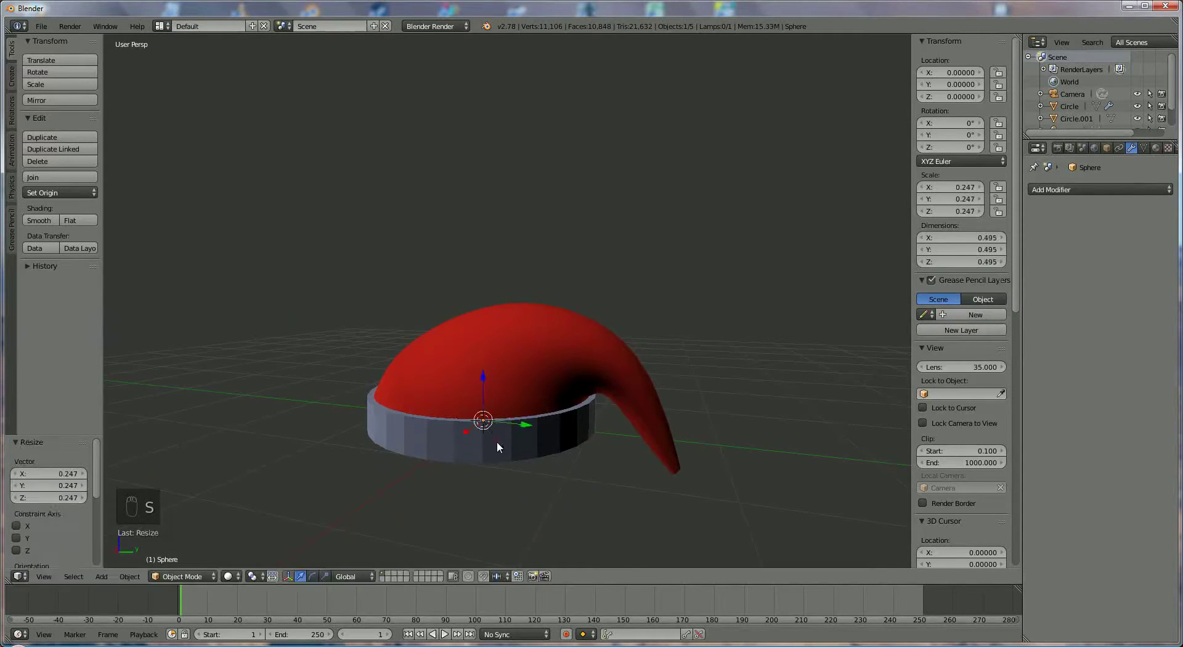
left_click_drag(531, 425, 718, 480)
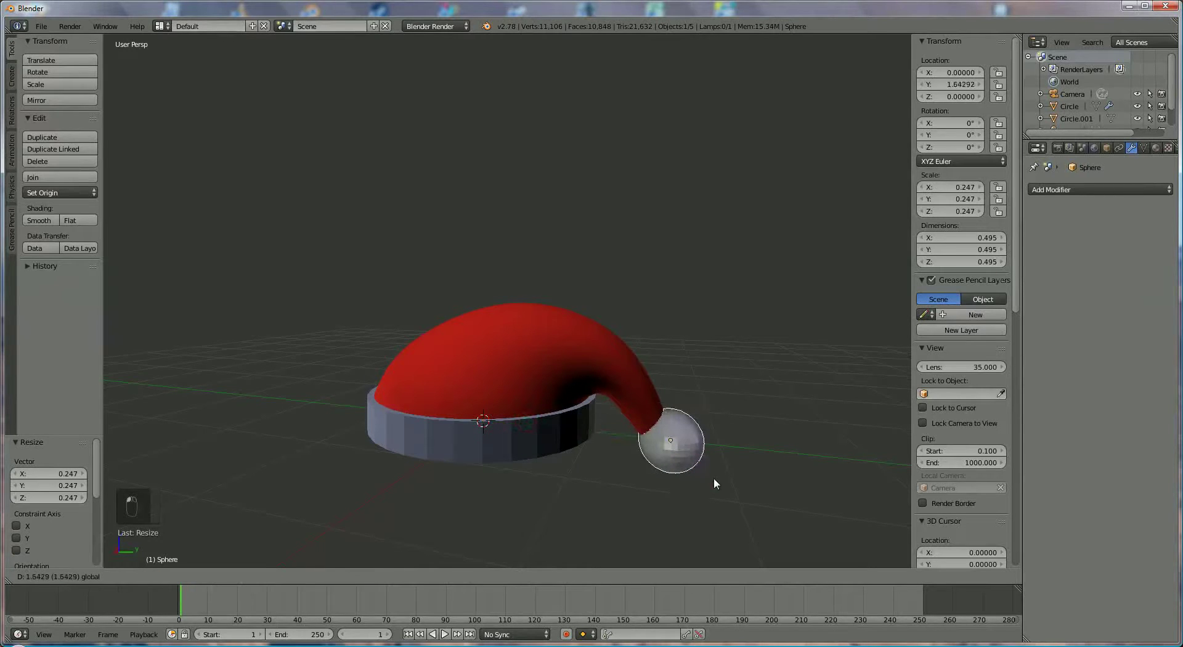
left_click_drag(680, 428, 684, 467)
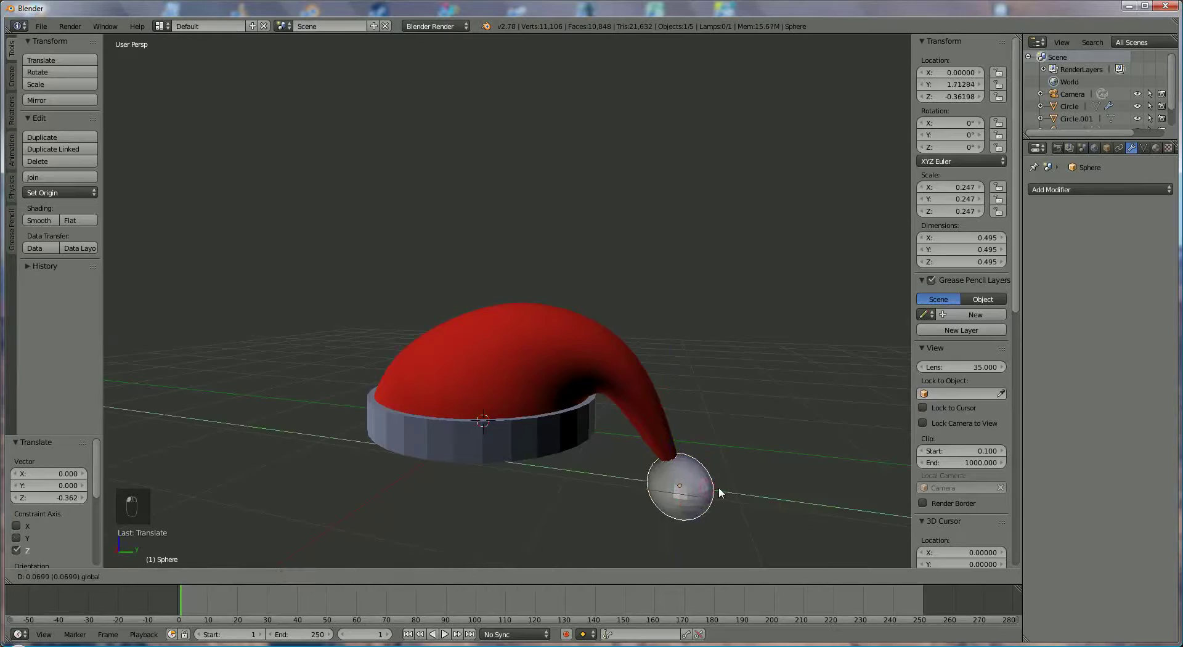
middle_click(767, 363)
left_click_drag(749, 381, 745, 461)
- Shrink the pom-pom further and nudge it precisely onto the end of the tip
key("s")
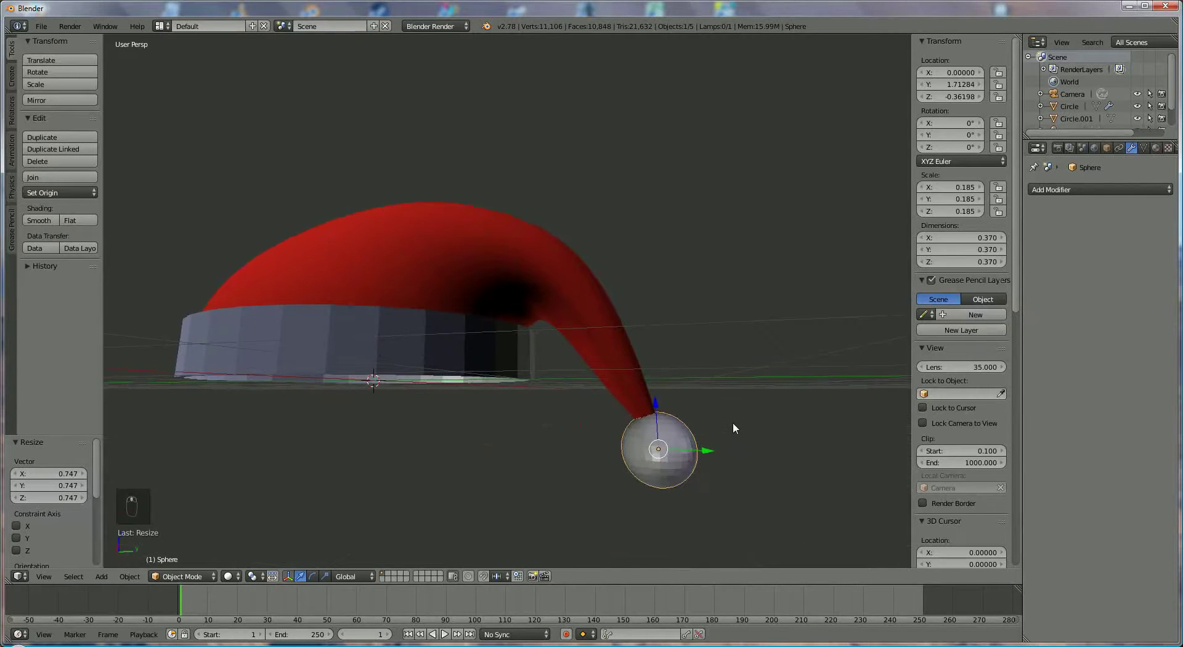
key("s")
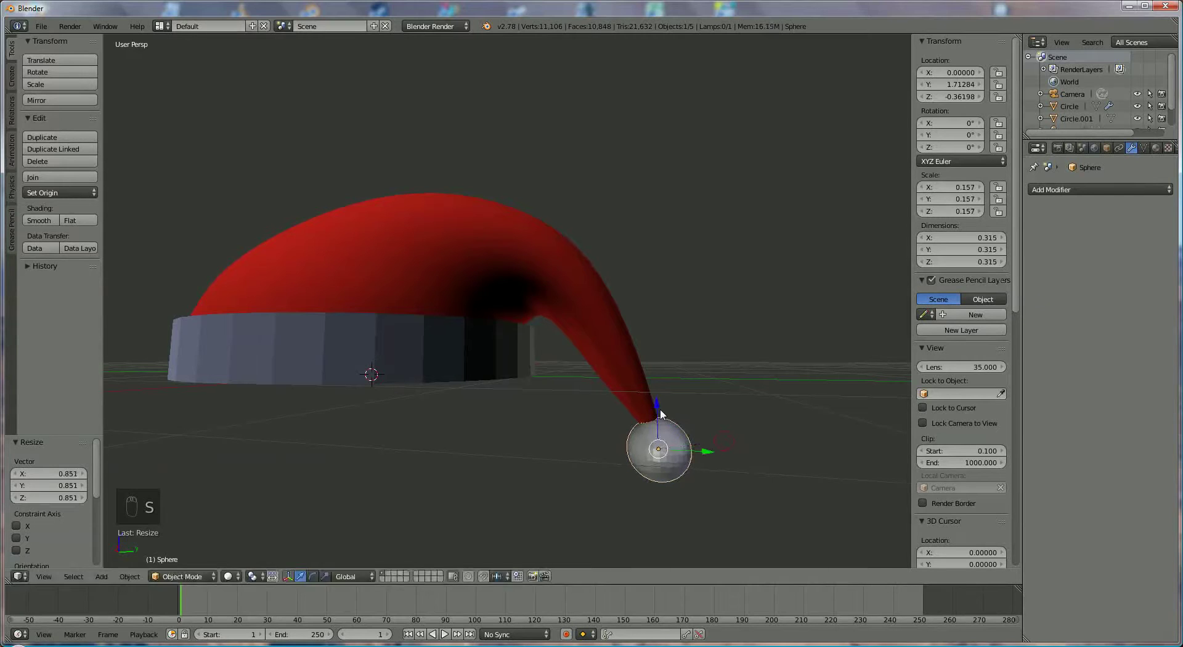
left_click(660, 406)
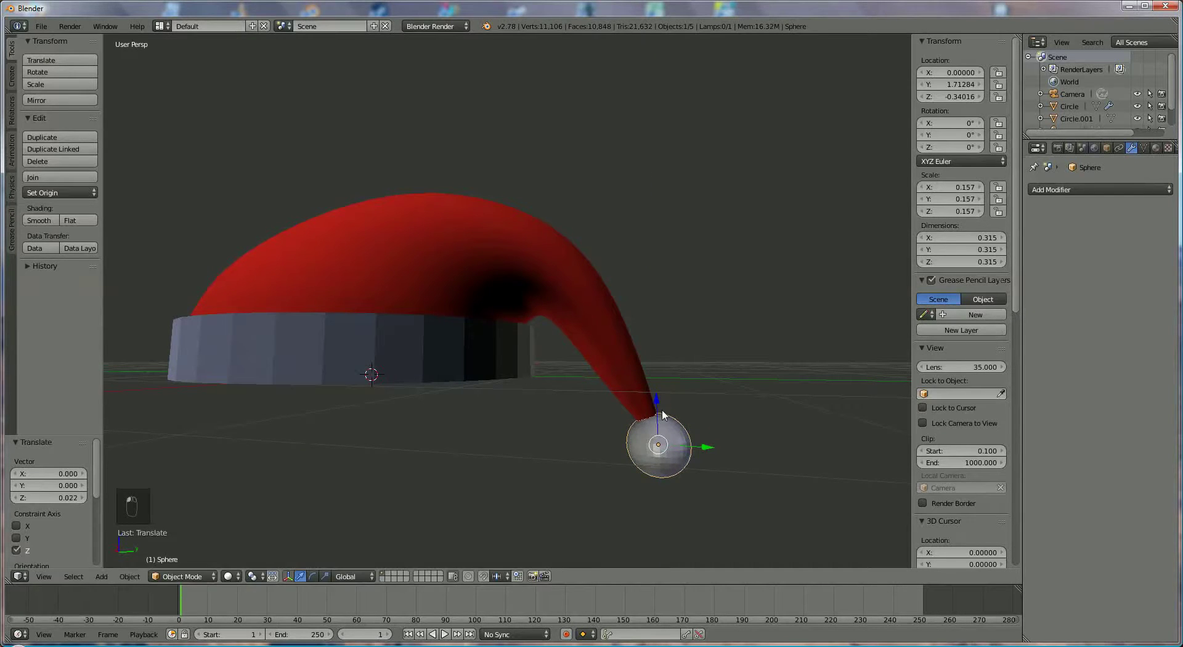
key("s")
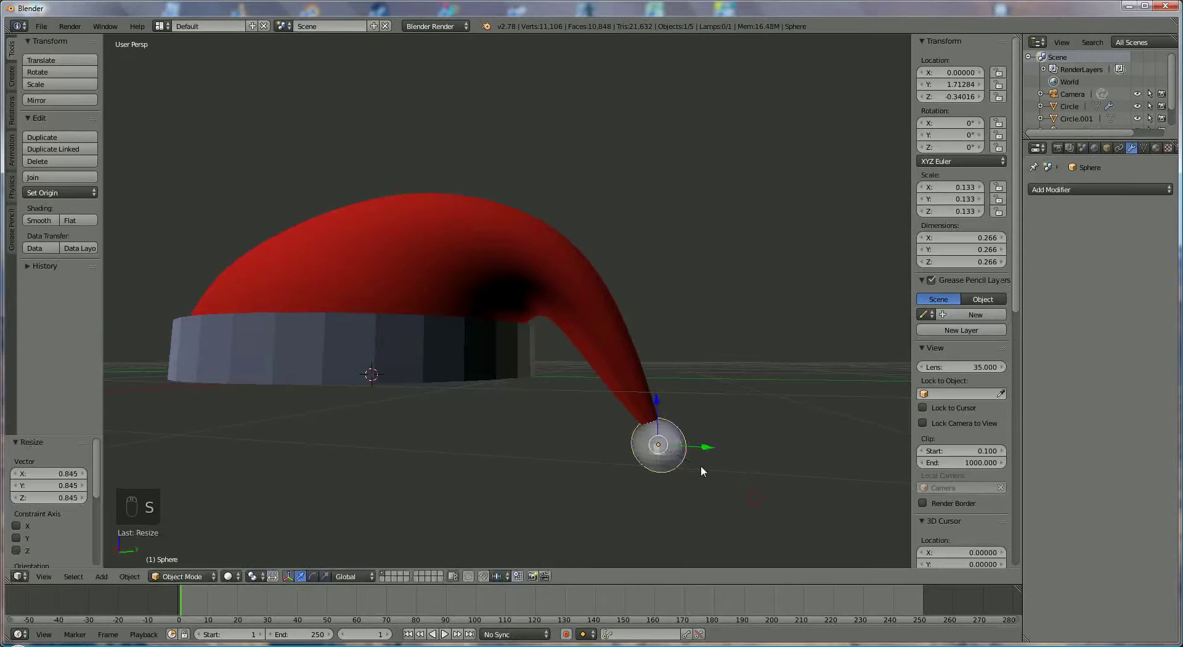
key("s")
left_click_drag(660, 400, 727, 431)
left_click(636, 469)
left_click_drag(601, 472, 548, 479)
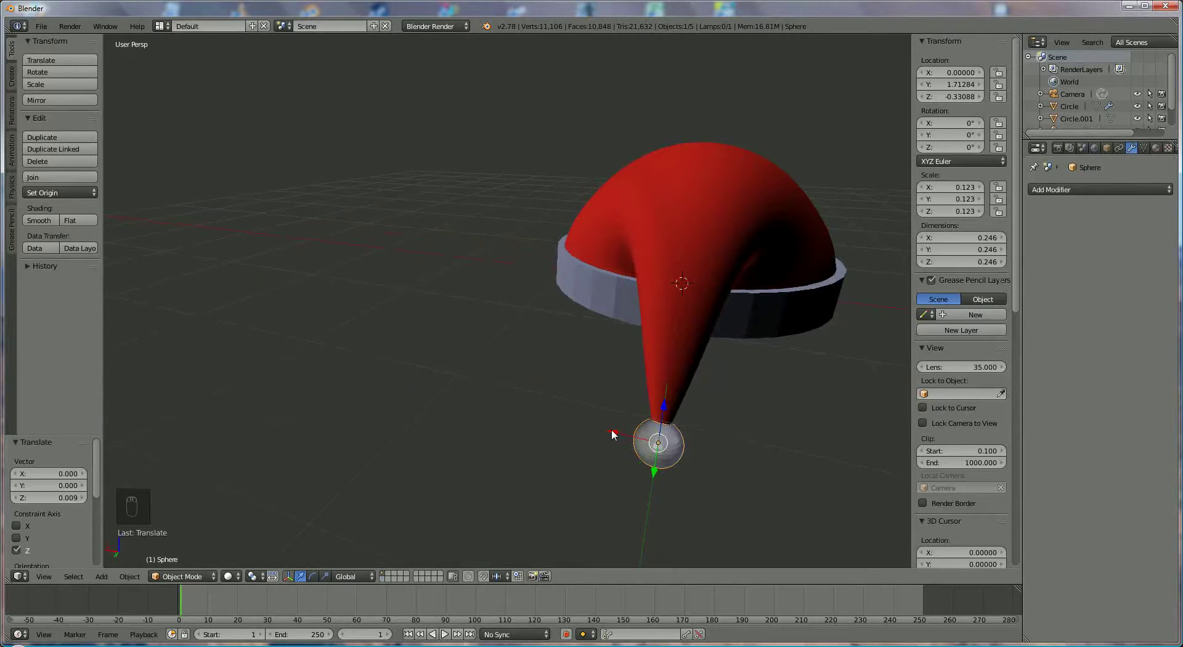
- Give the pom-pom a material 'white' with Diffuse Intensity 1.0 and Specular Intensity 0
left_click_drag(549, 439, 700, 419)
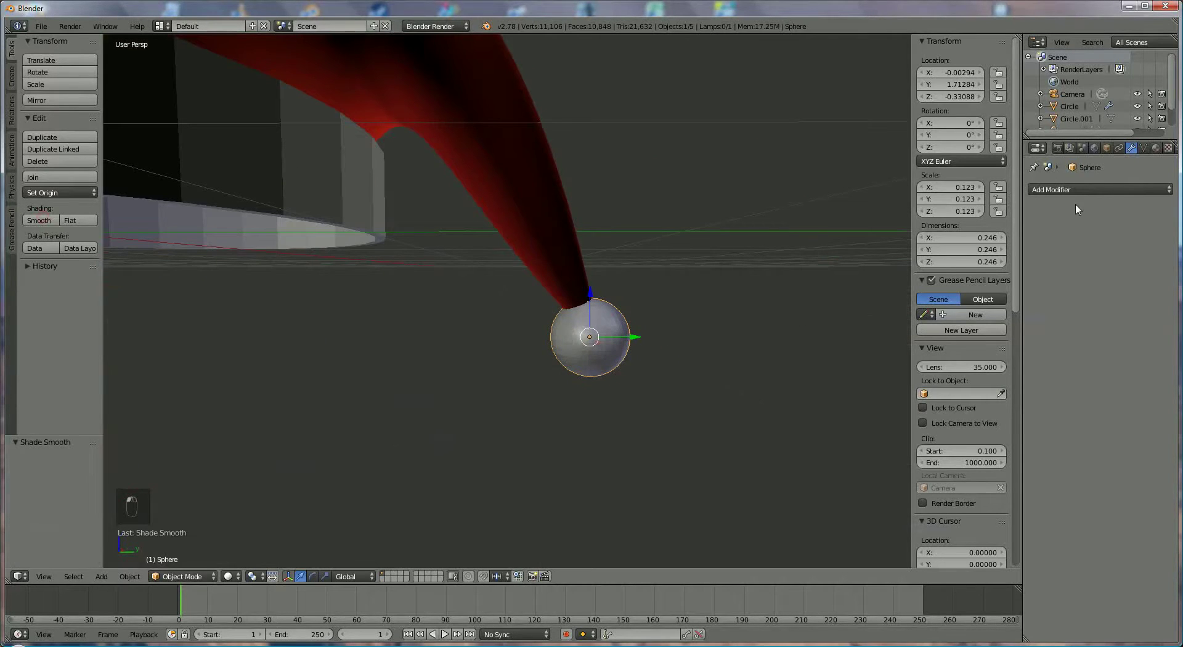
middle_click(1158, 158)
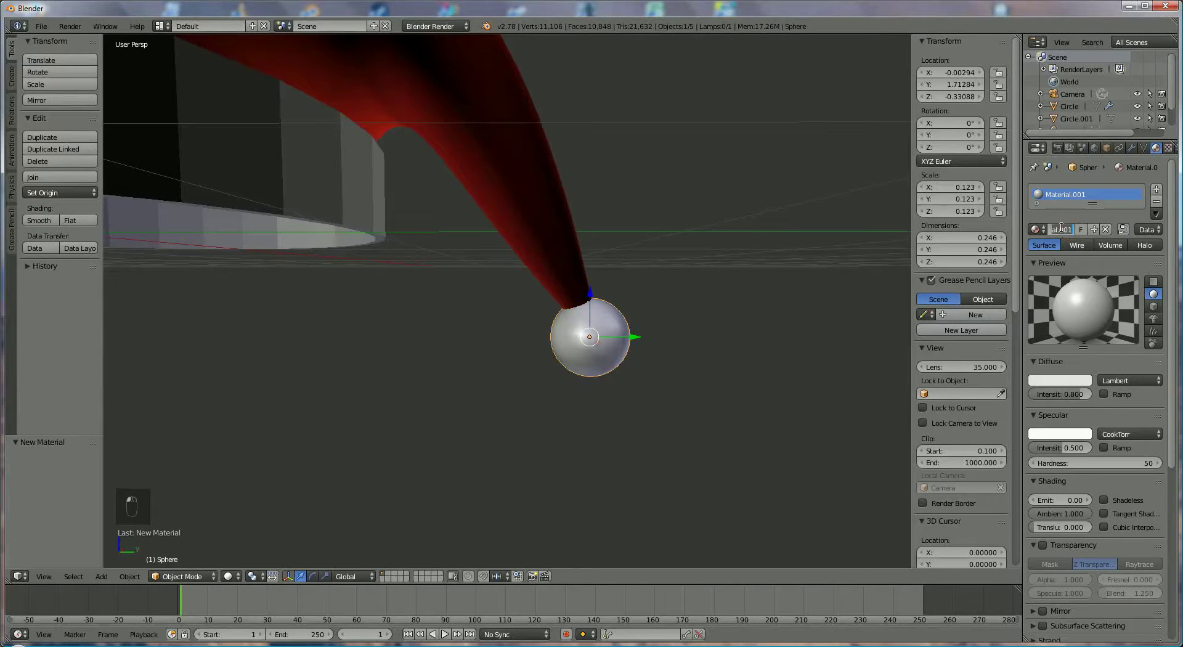
left_click_drag(1059, 221, 1080, 386)
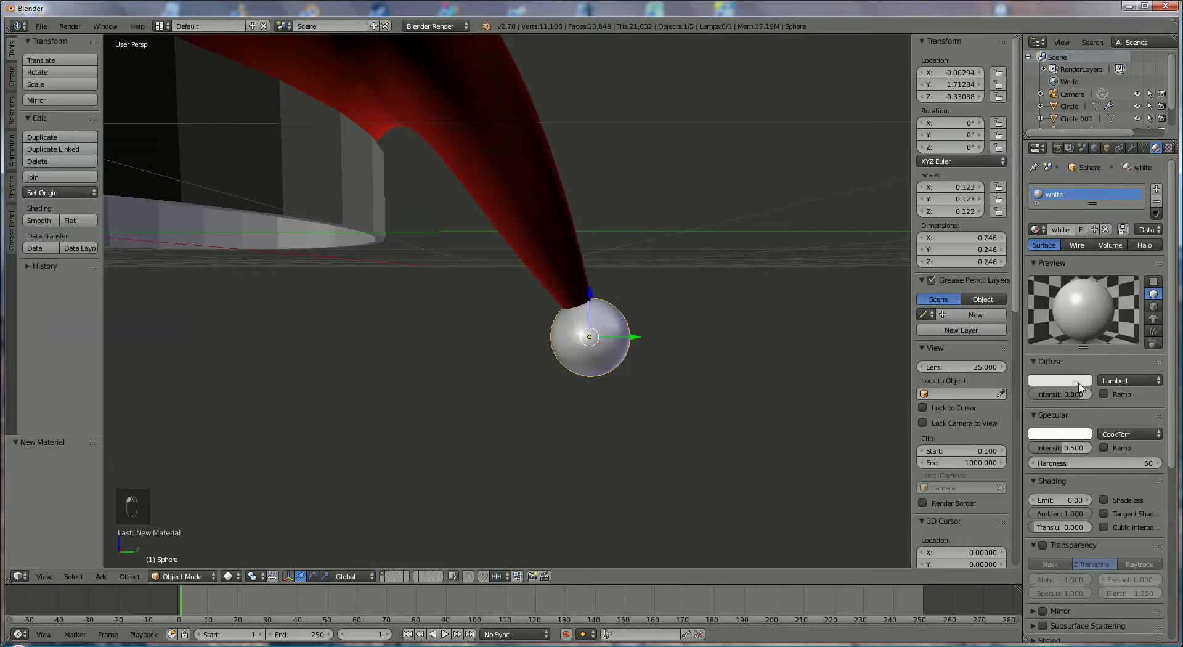
left_click_drag(1085, 207, 1086, 392)
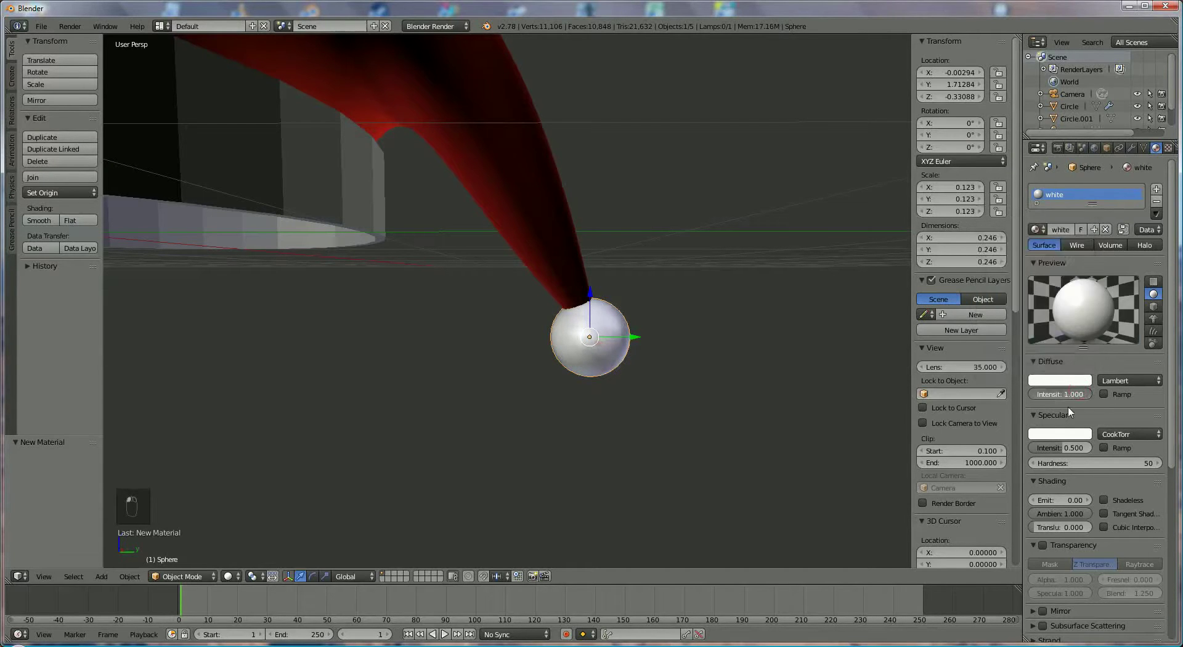
left_click_drag(1029, 452, 1174, 284)
middle_click(1174, 284)
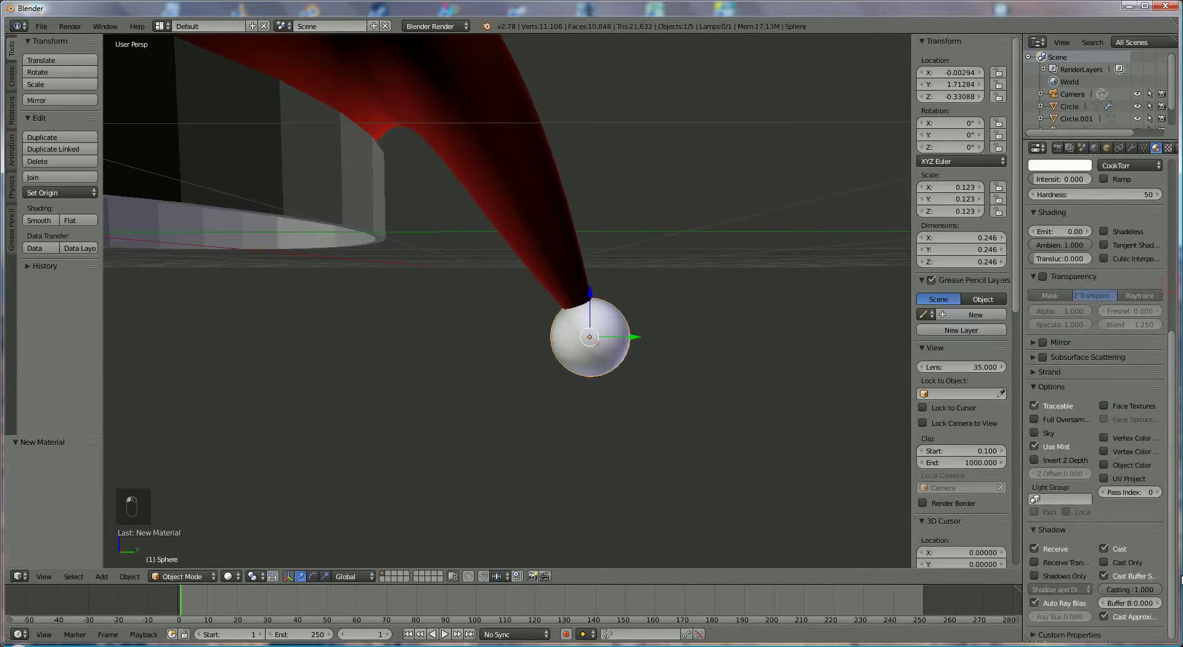
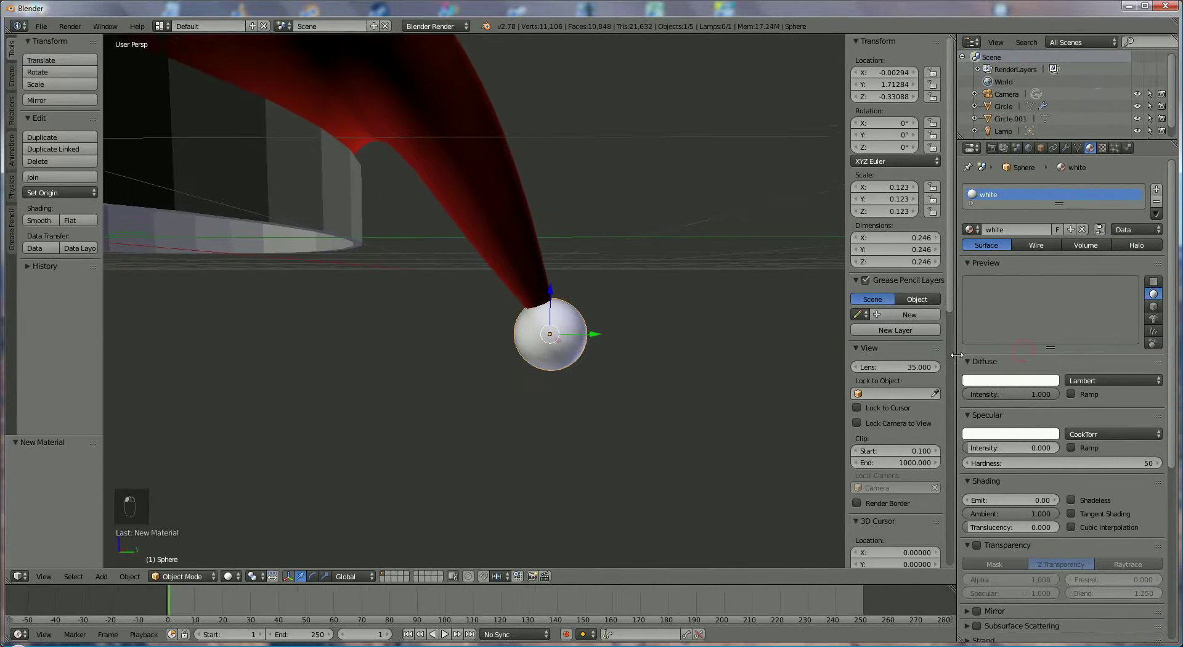
- Enable Advanced hair emission and set Normal velocity -0.003 and Hair Length -0.012
middle_click(1114, 155)
left_click_drag(1114, 155, 1060, 242)
left_click_drag(1066, 245, 1066, 246)
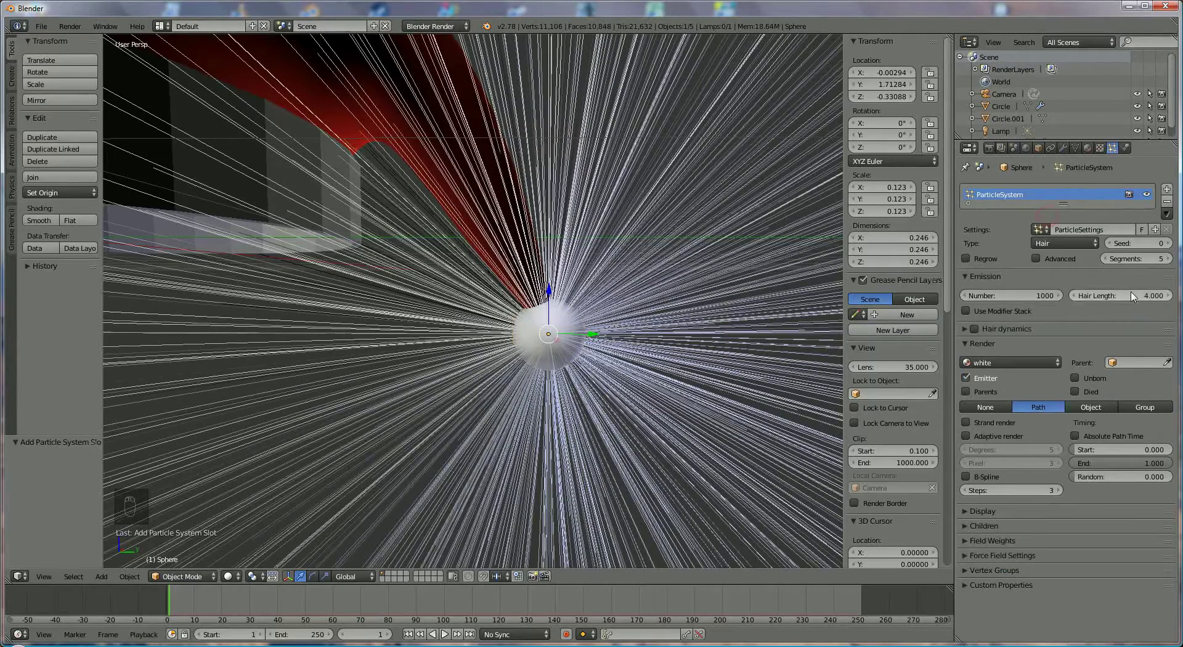
left_click_drag(1136, 295, 1040, 259)
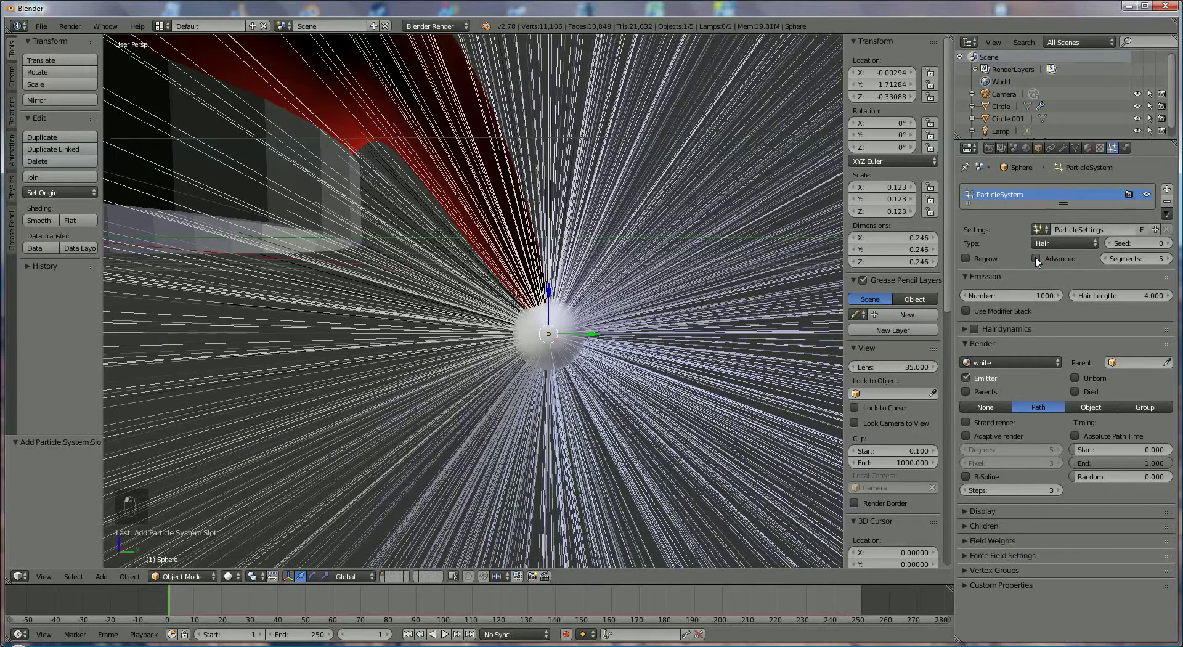
left_click_drag(1041, 266, 1040, 258)
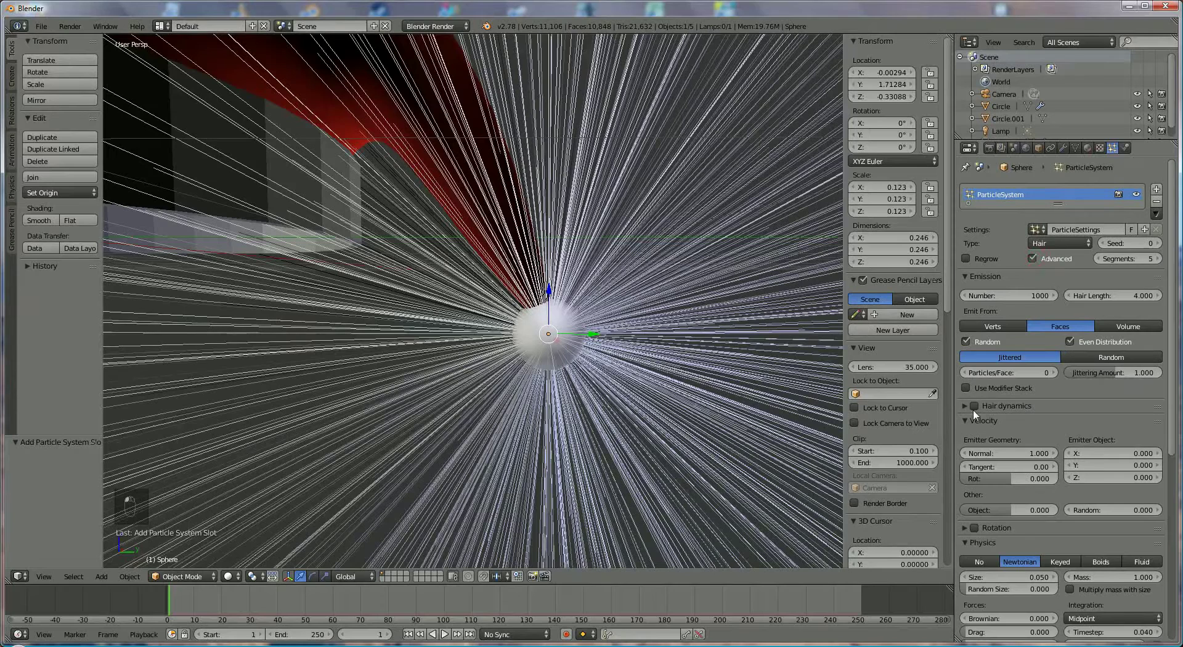
left_click_drag(1021, 449, 1017, 455)
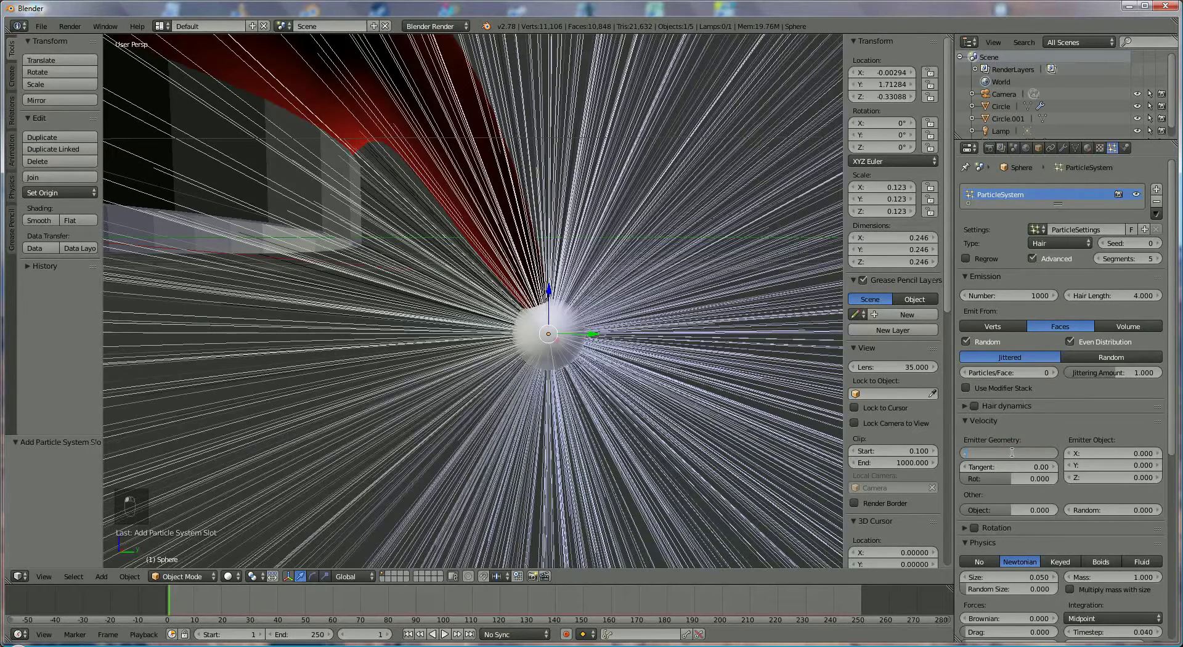
middle_click(1010, 449)
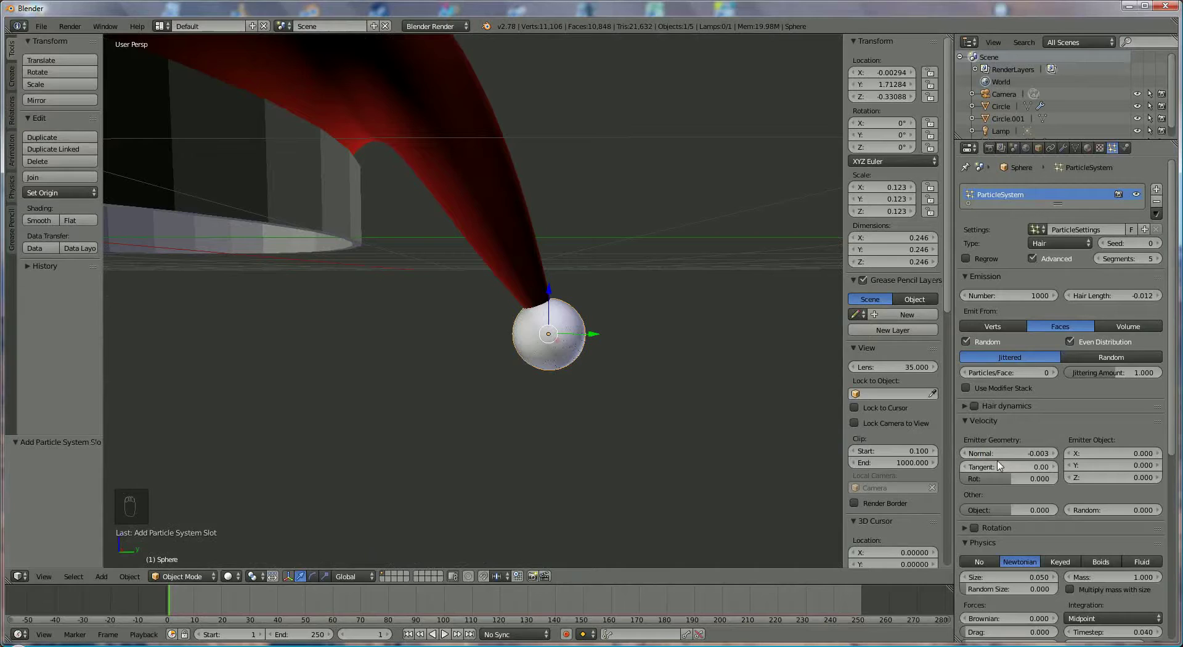
- Add Brownian 0.030 jitter and raise the hair Number to 50000
left_click_drag(1177, 448, 1037, 537)
left_click(1037, 536)
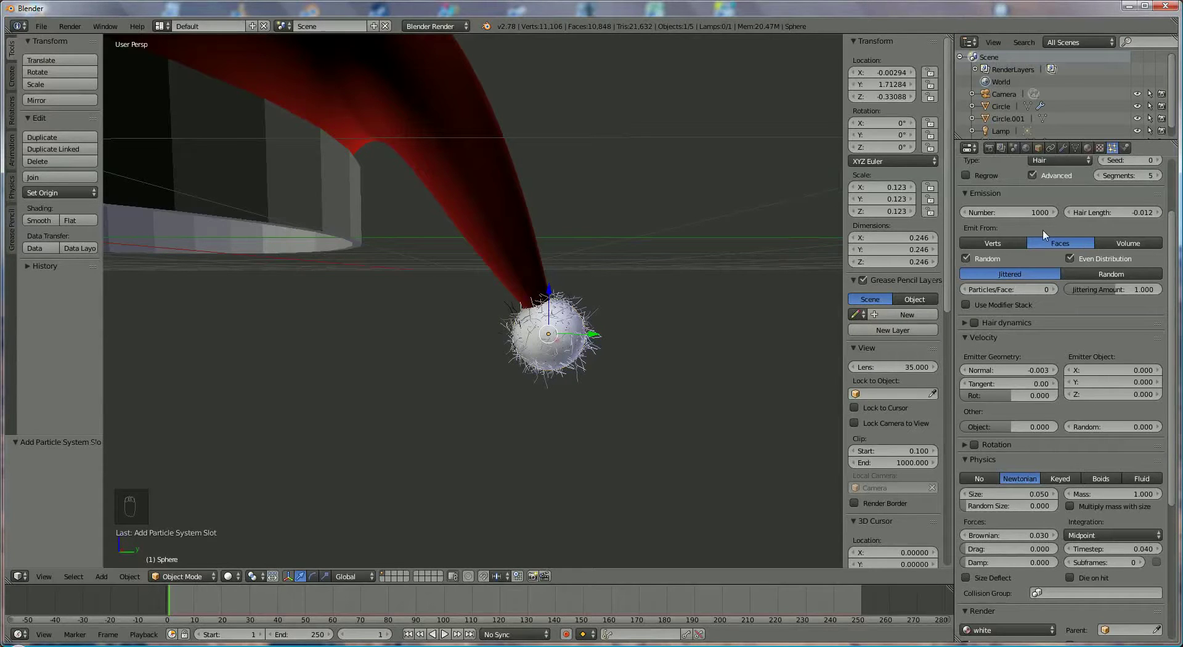
left_click(1026, 214)
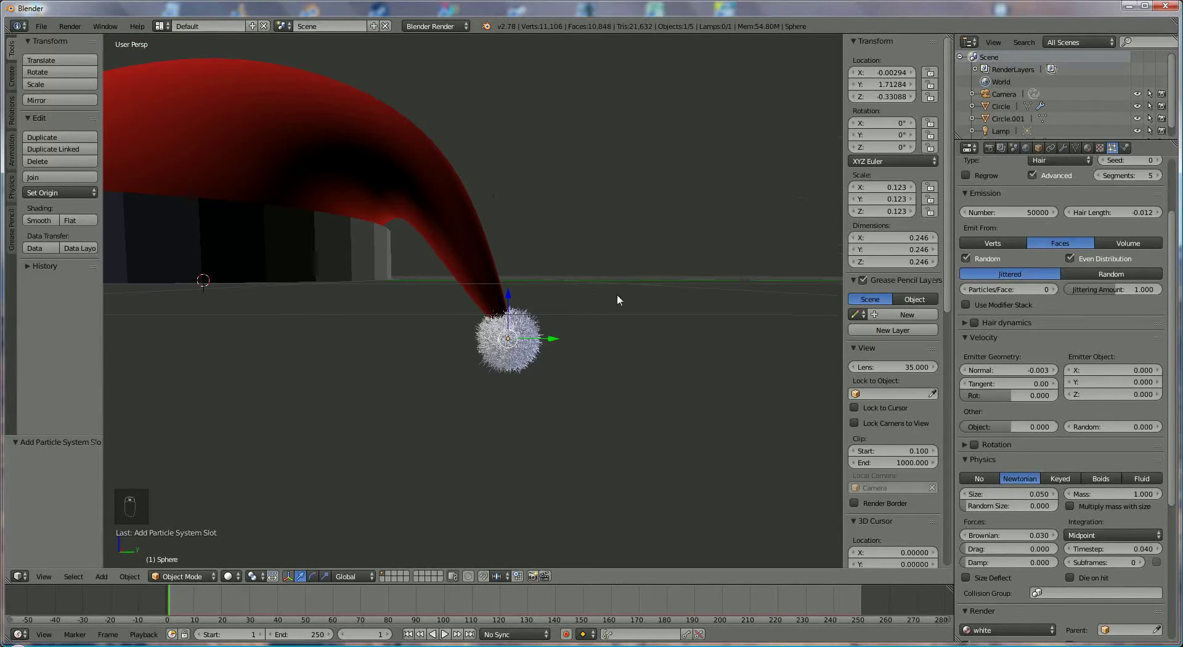
- Look through the camera and frame the whole cap, brim and pom-pom, then return to perspective
left_click_drag(467, 301, 752, 244)
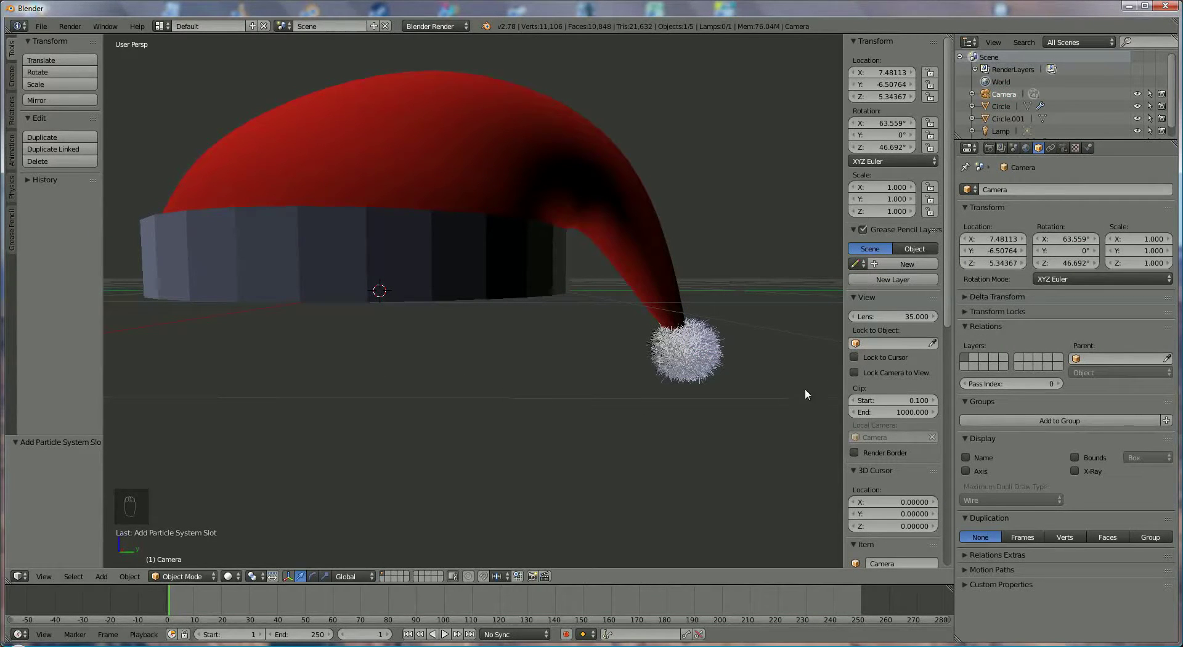
left_click_drag(860, 374, 414, 282)
key("KP_0")
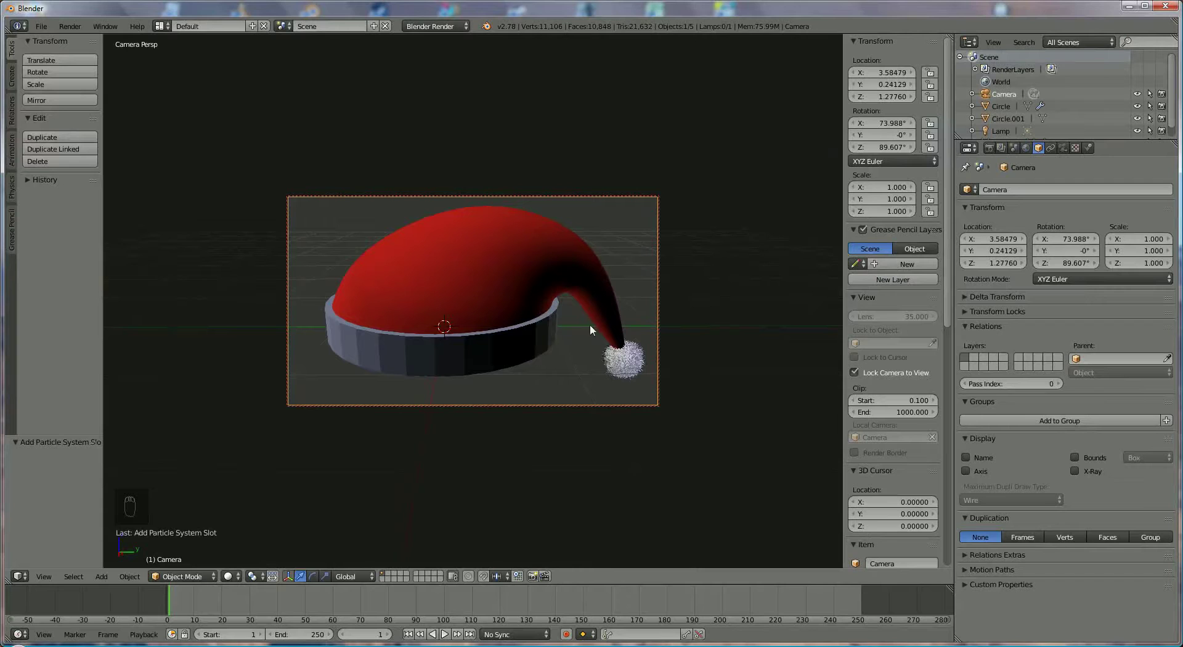
left_click_drag(861, 374, 480, 271)
key("KP_0")
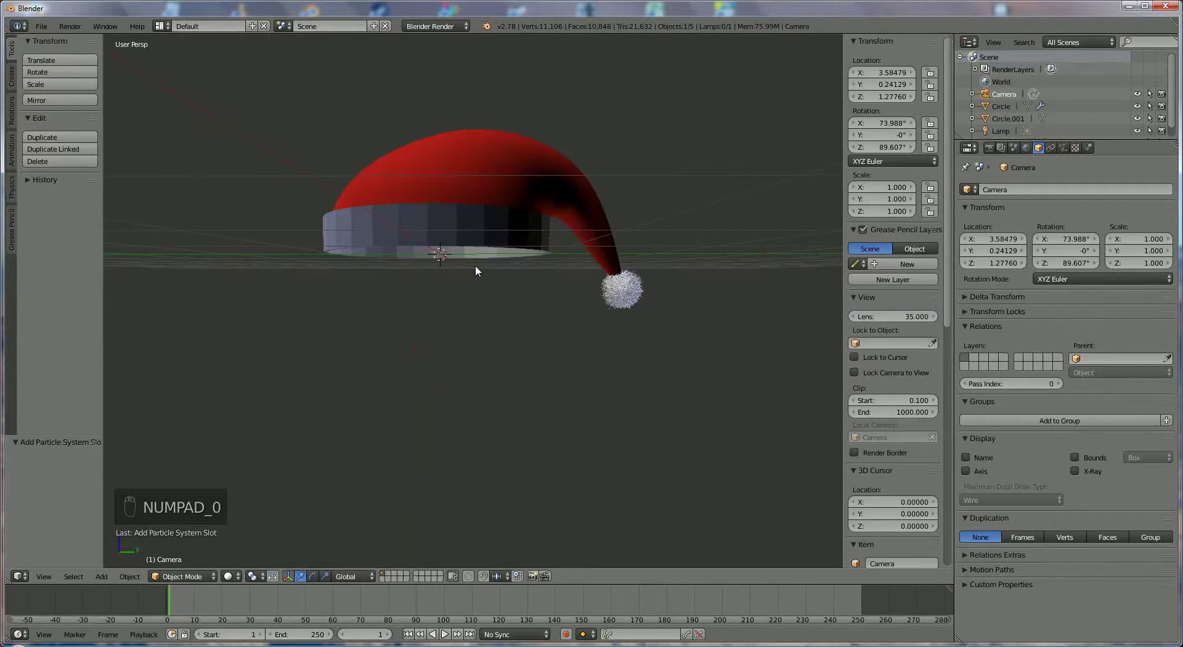
- Lower the lamp along Z until it sits beside the hat near ground level
left_click_drag(593, 328, 1008, 135)
left_click_drag(673, 231, 608, 244)
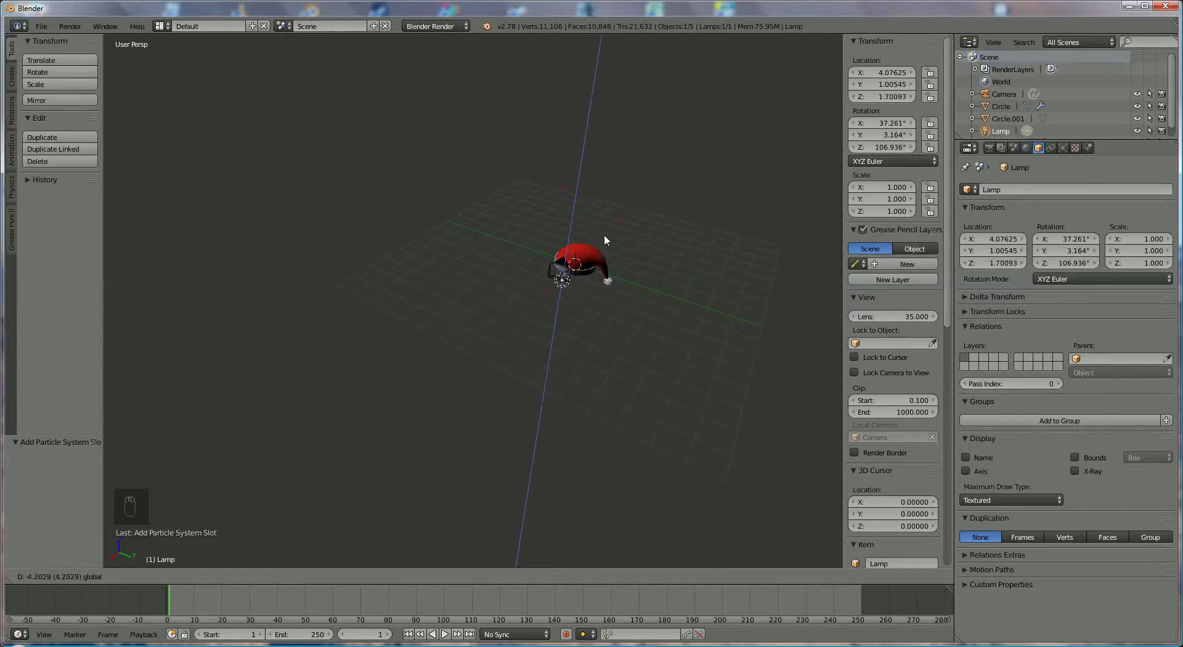
left_click(587, 296)
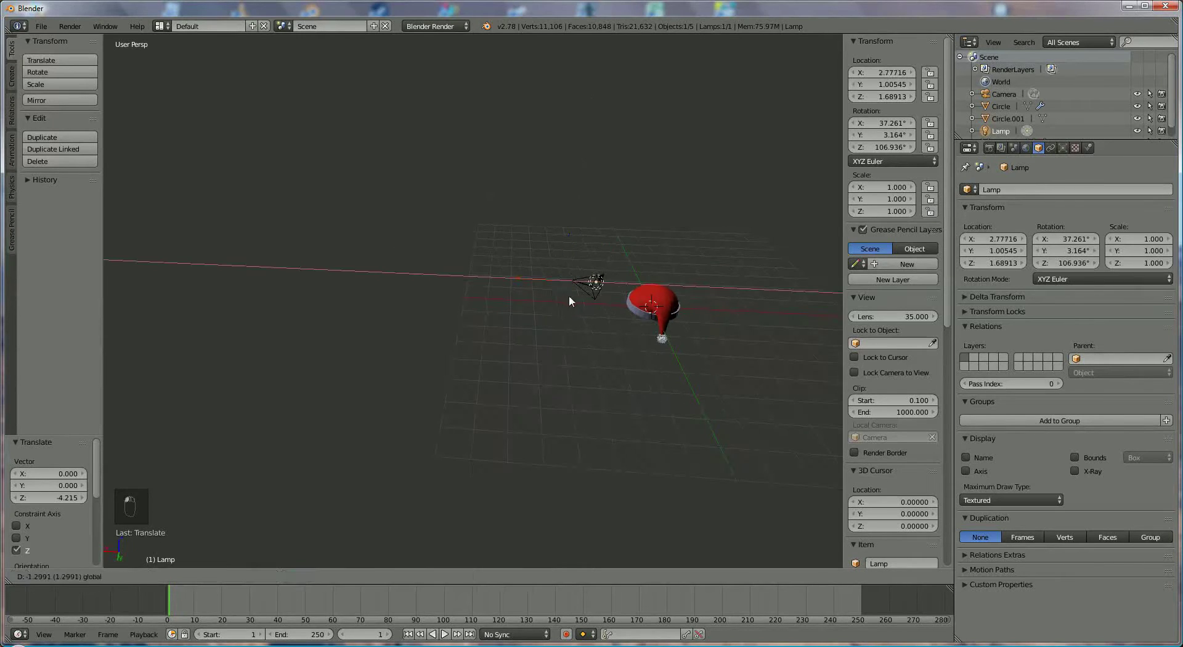
middle_click(620, 239)
middle_click(539, 273)
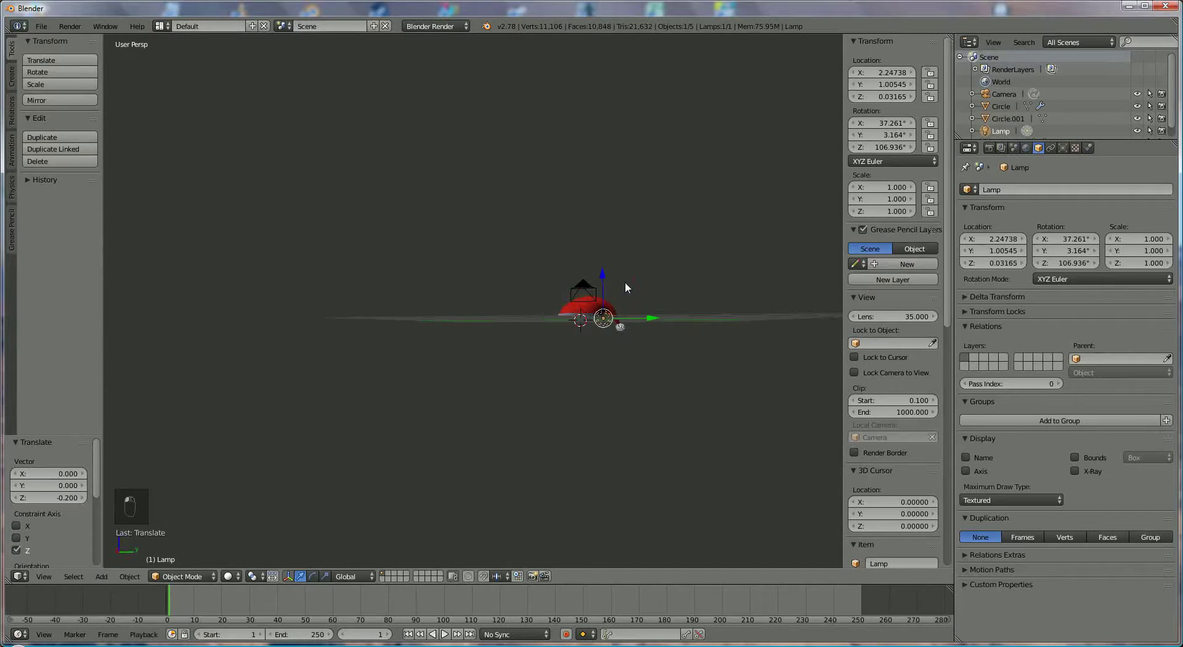
- Duplicate the lamp and slide the copy along X to sit beside the hat
middle_click(660, 284)
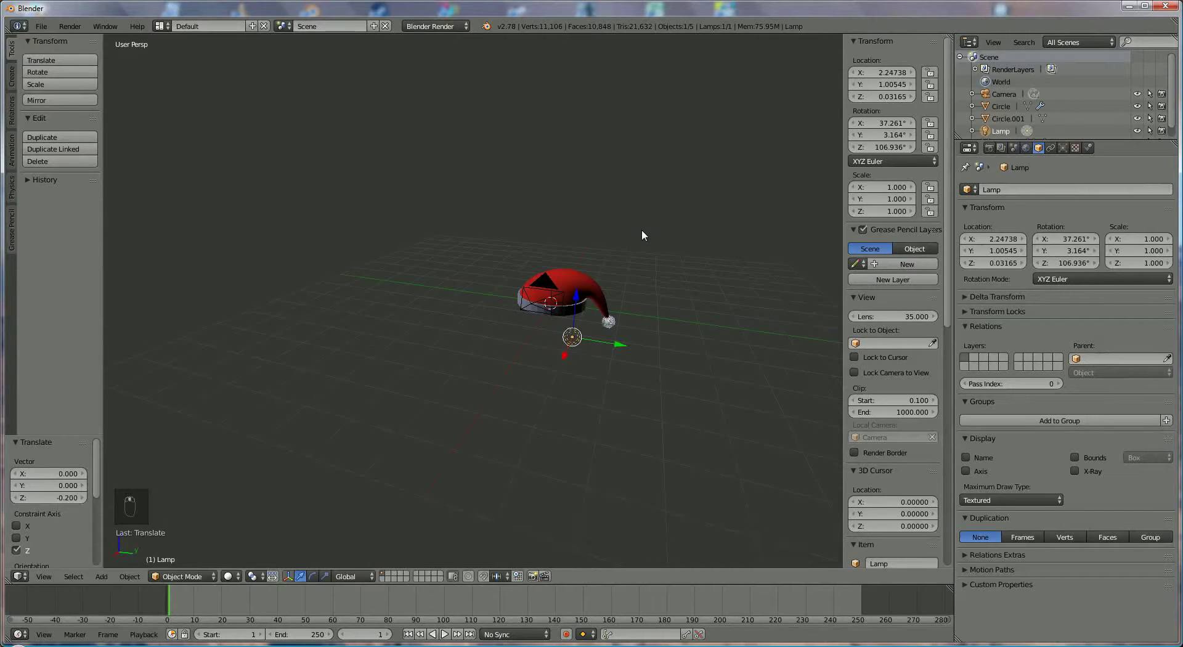
middle_click(646, 232)
key("shift+d")
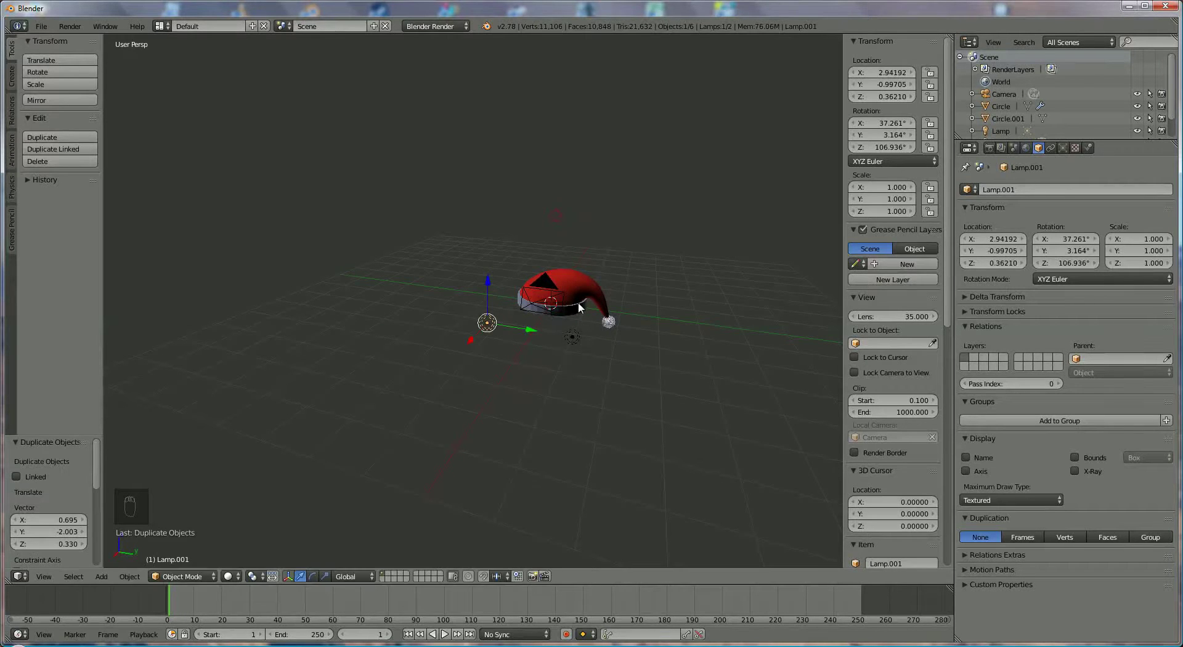
left_click_drag(616, 341, 638, 370)
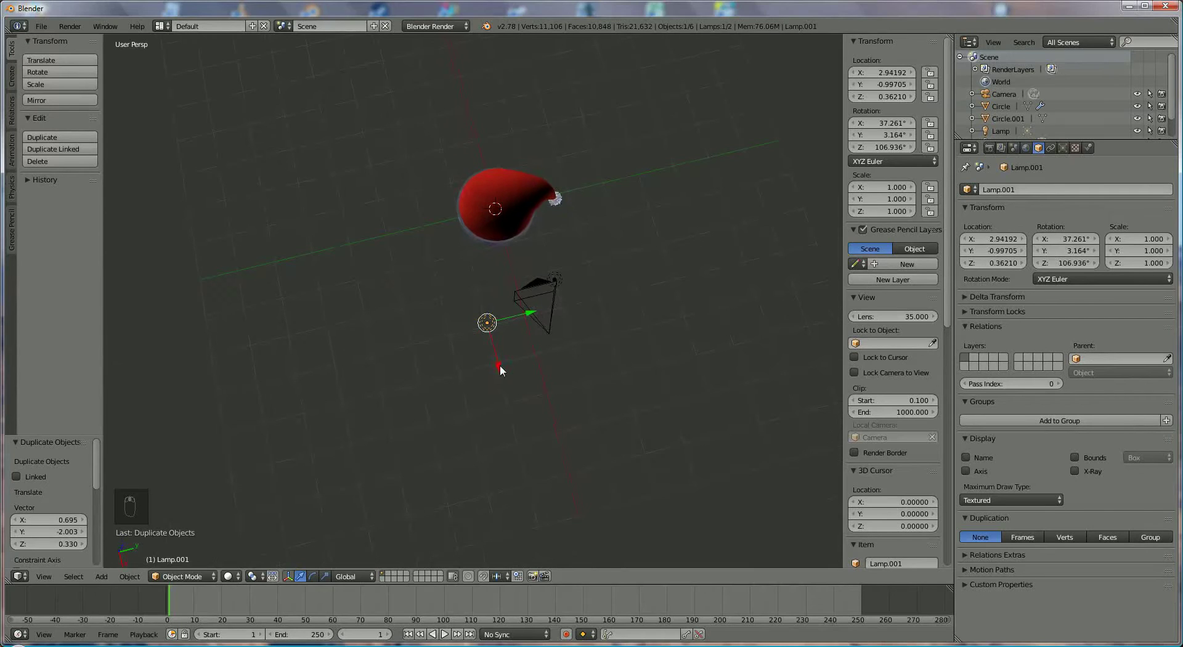
left_click_drag(500, 362, 497, 329)
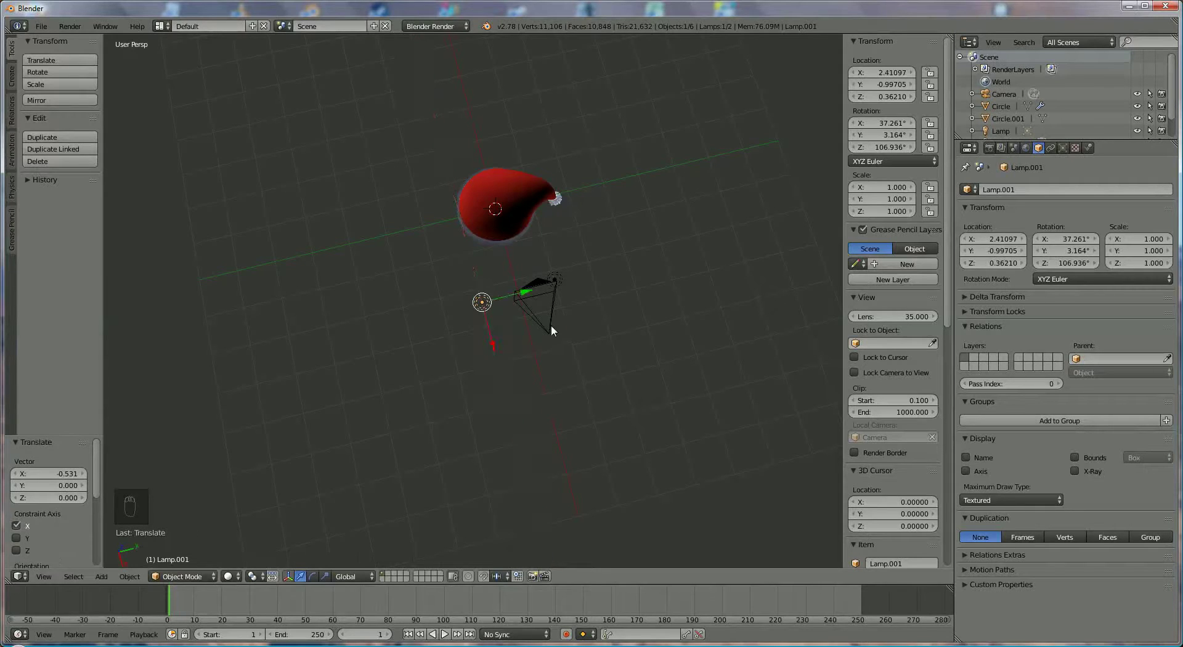
- Duplicate the lamp again and place the third light high above the hat
left_click_drag(570, 220, 552, 166)
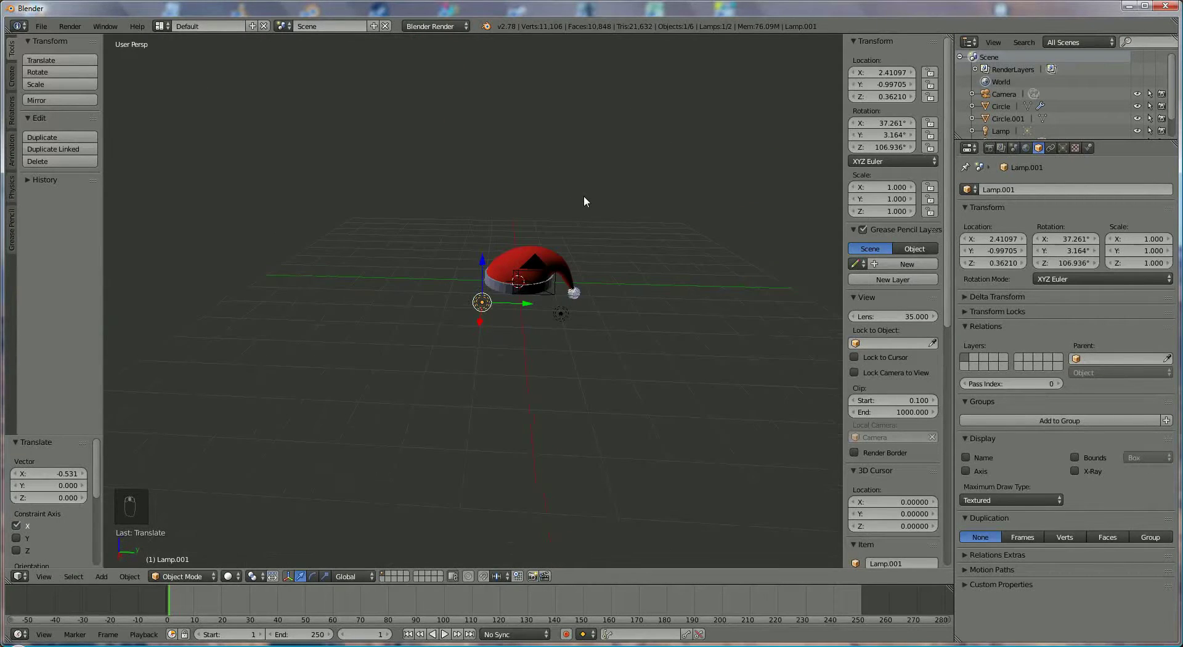
key("shift+d")
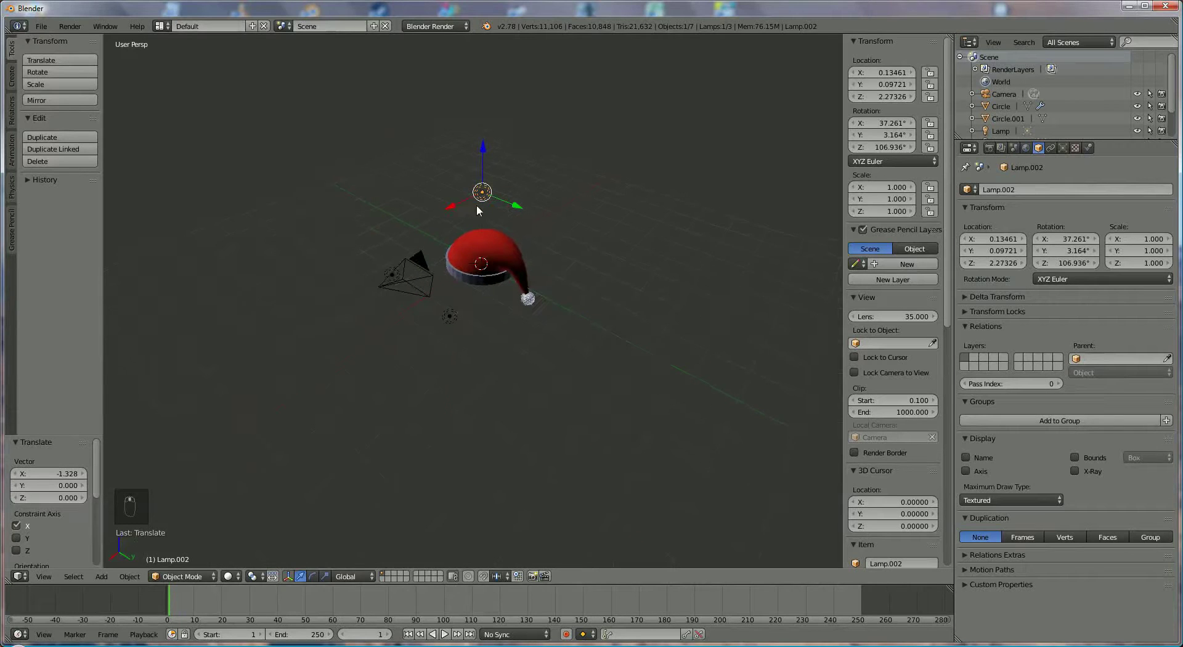
left_click(464, 208)
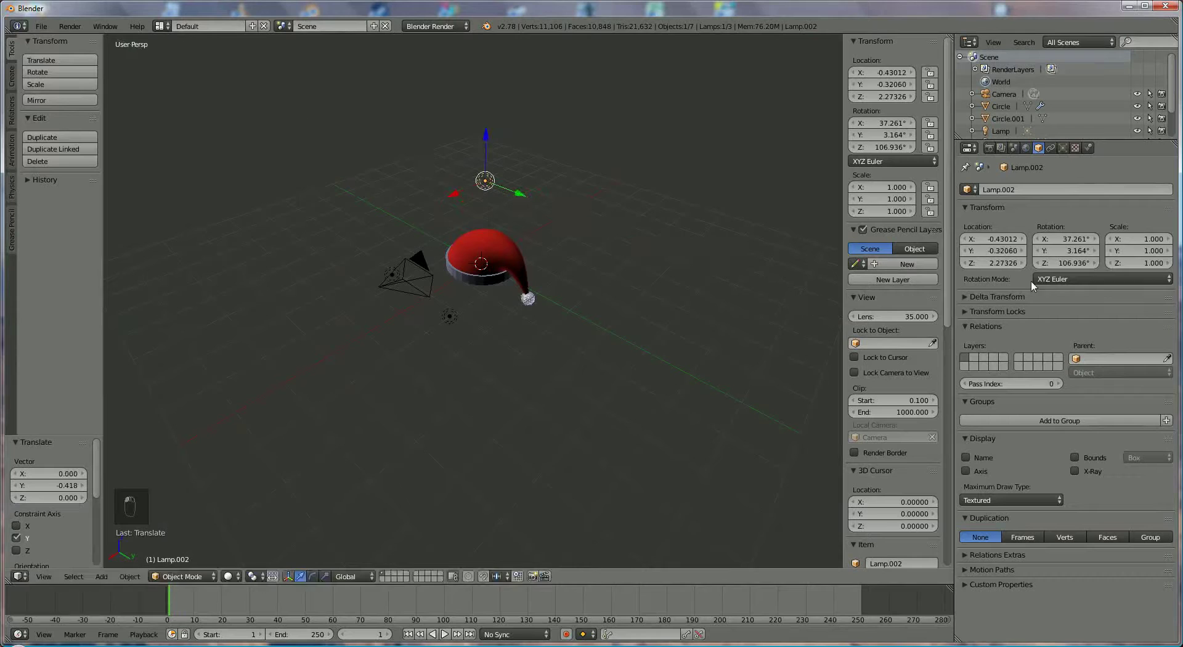
- Give the brim (Circle.001) material white.001: white diffuse at 1.0, specular 0
left_click_drag(1059, 265, 580, 331)
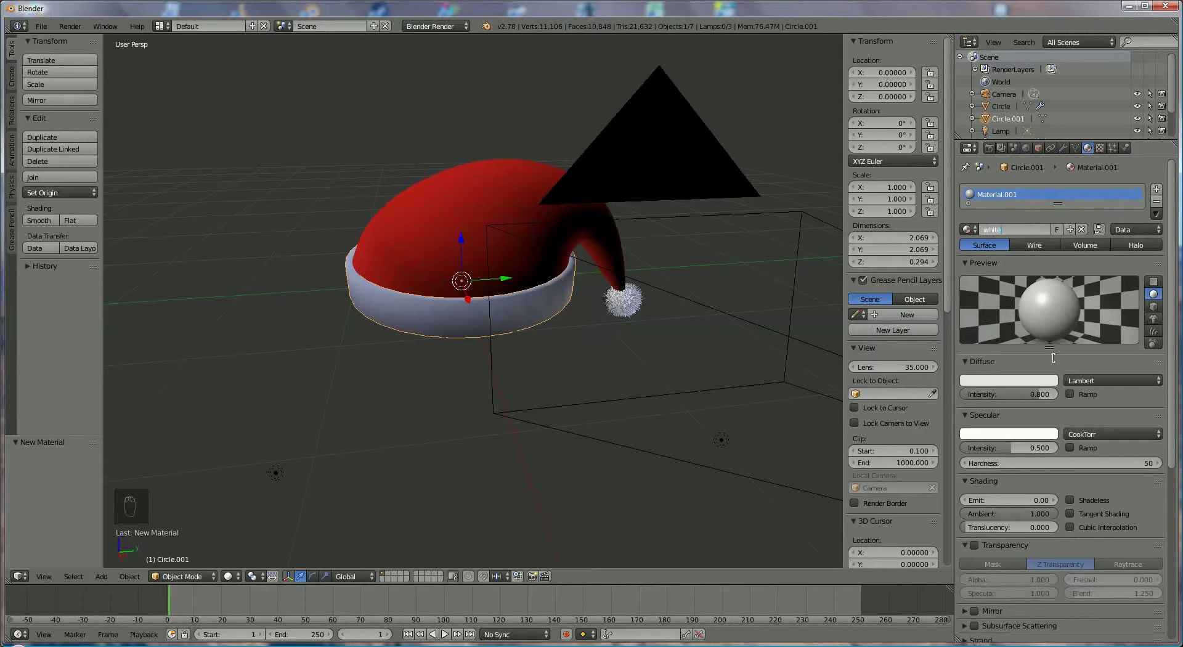
left_click_drag(1048, 387, 1052, 226)
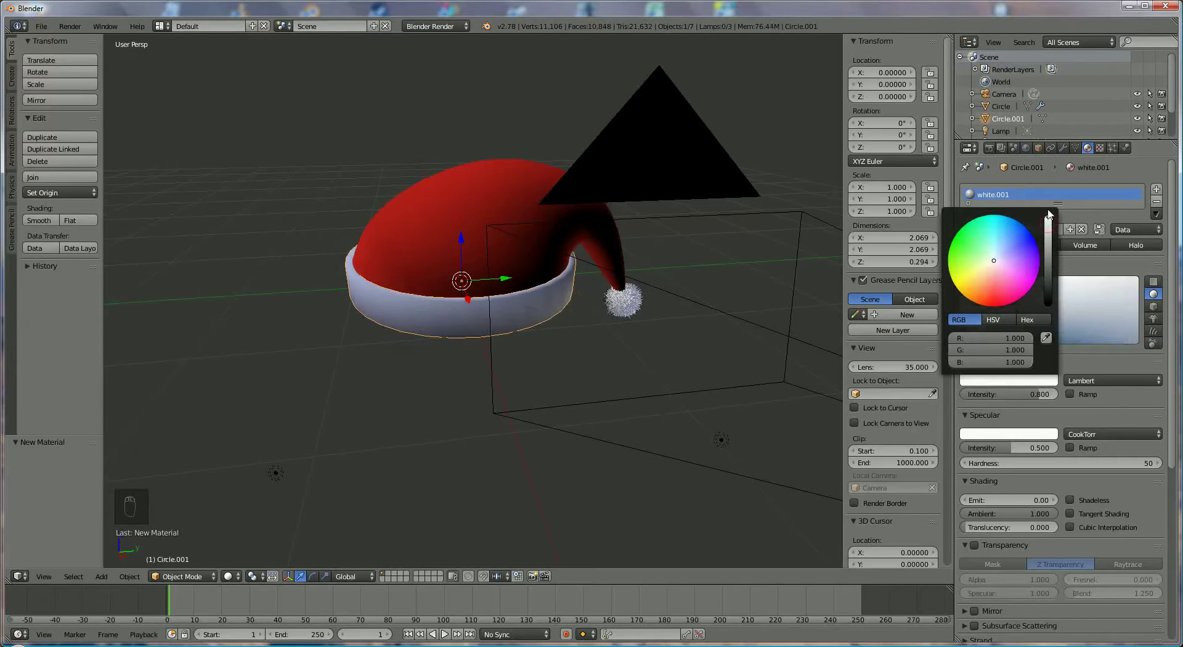
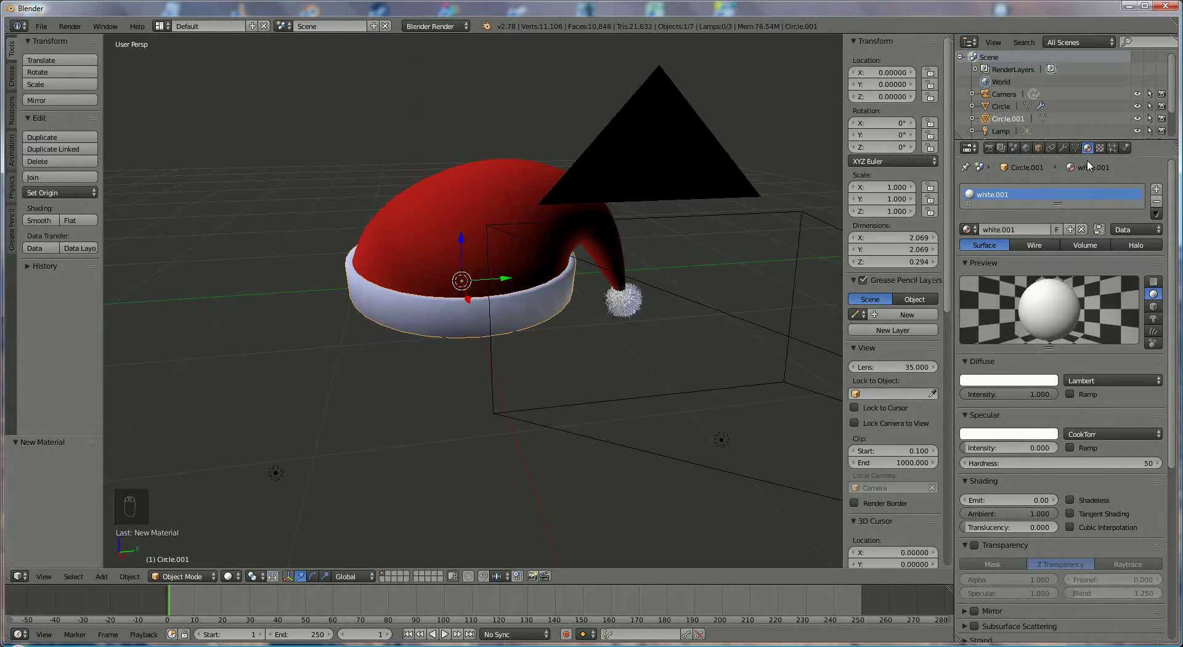
left_click_drag(1115, 154, 1053, 206)
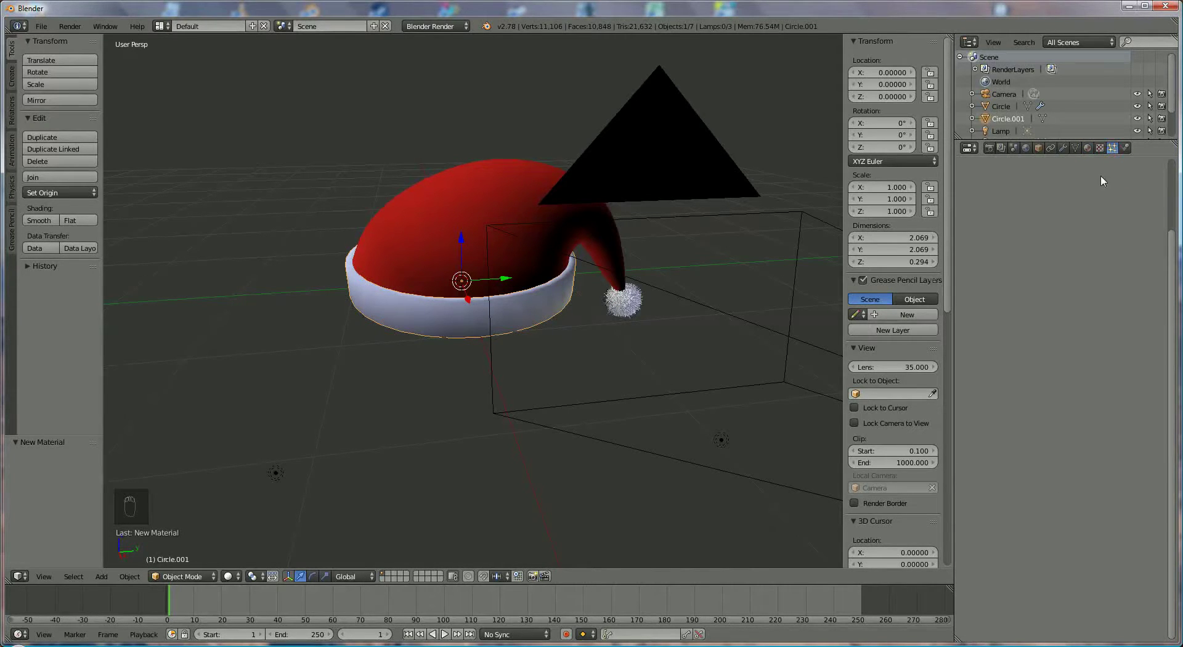
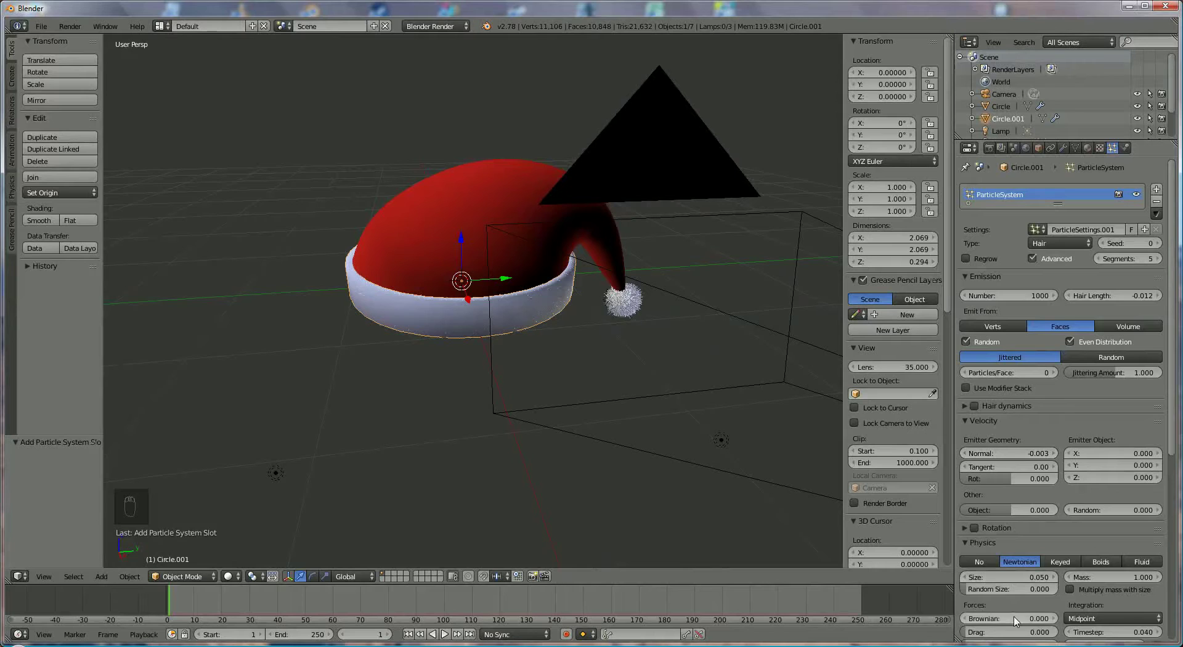
- Add a short Hair particle system to the brim with Brownian 0.030 roughness
left_click_drag(1018, 619, 990, 615)
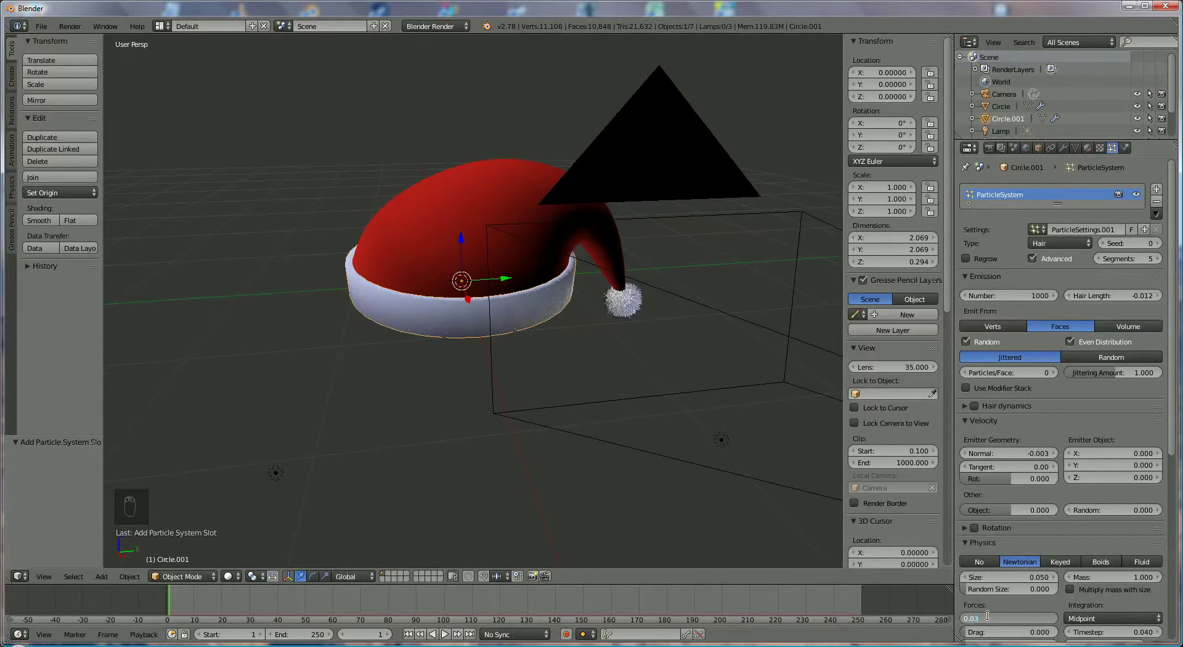